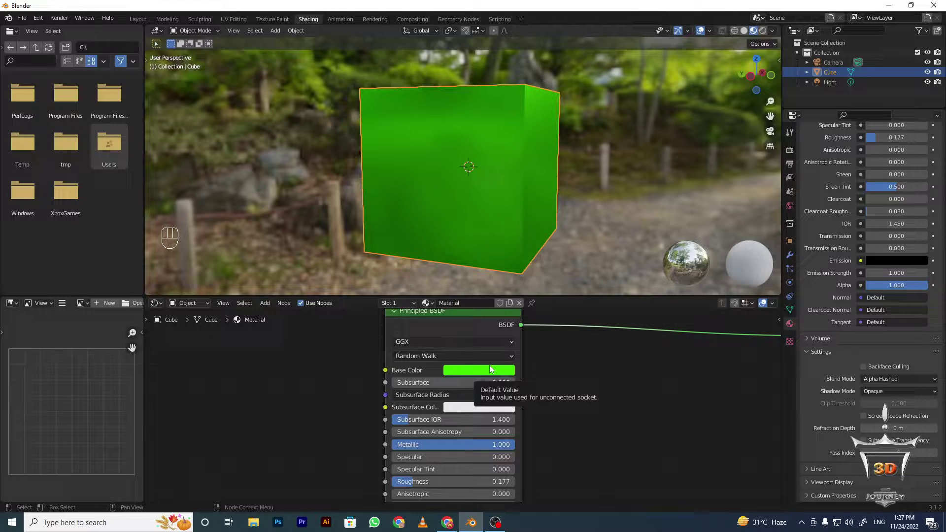
- Review the green metallic cube's Principled BSDF inputs in the material panel
{"action": "scroll", "scroll_direction": "down", "scroll_amount": 3}
{"action": "left_click", "coordinate": [439, 373]}
{"action": "scroll", "scroll_direction": "up", "scroll_amount": 3}
{"action": "middle_click", "coordinate": [414, 353]}
{"action": "scroll", "scroll_direction": "down", "scroll_amount": 3}
{"action": "scroll", "scroll_direction": "up", "scroll_amount": 3}
{"action": "scroll", "scroll_direction": "down", "scroll_amount": 3}
{"action": "middle_click", "coordinate": [482, 441]}
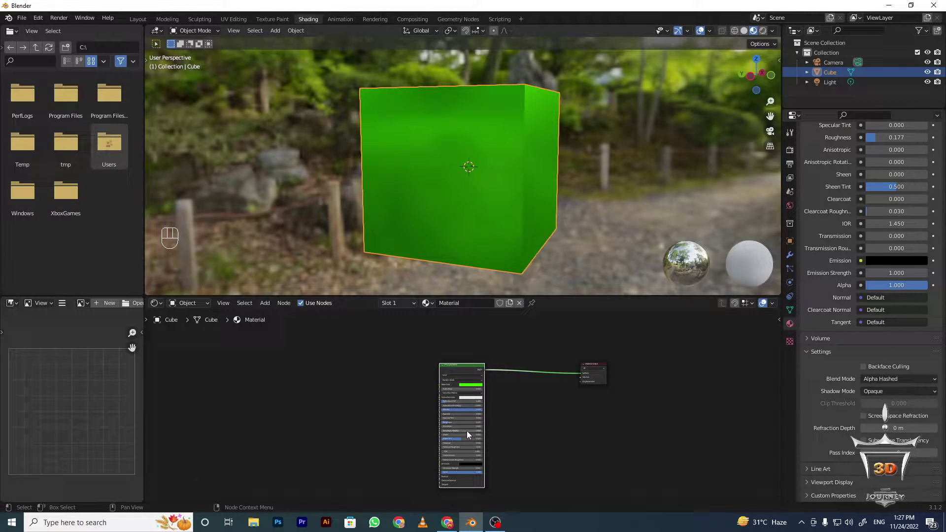
{"action": "scroll", "scroll_direction": "up", "scroll_amount": 3}
{"action": "scroll", "scroll_direction": "down", "scroll_amount": 3}
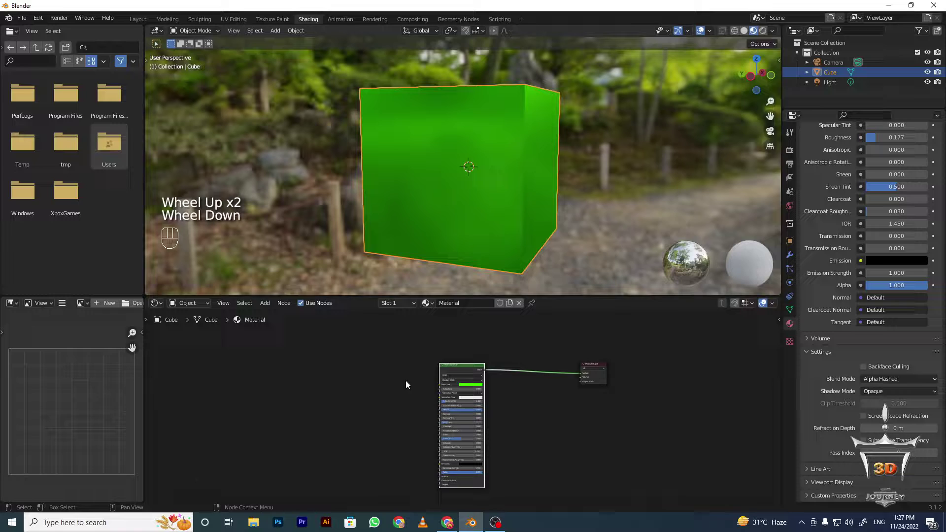
{"action": "scroll", "scroll_direction": "up", "scroll_amount": 3}
{"action": "scroll", "scroll_direction": "up", "scroll_amount": 3}
{"action": "scroll", "scroll_direction": "down", "scroll_amount": 3}
{"action": "scroll", "scroll_direction": "up", "scroll_amount": 3}
{"action": "scroll", "scroll_direction": "up", "scroll_amount": 3}
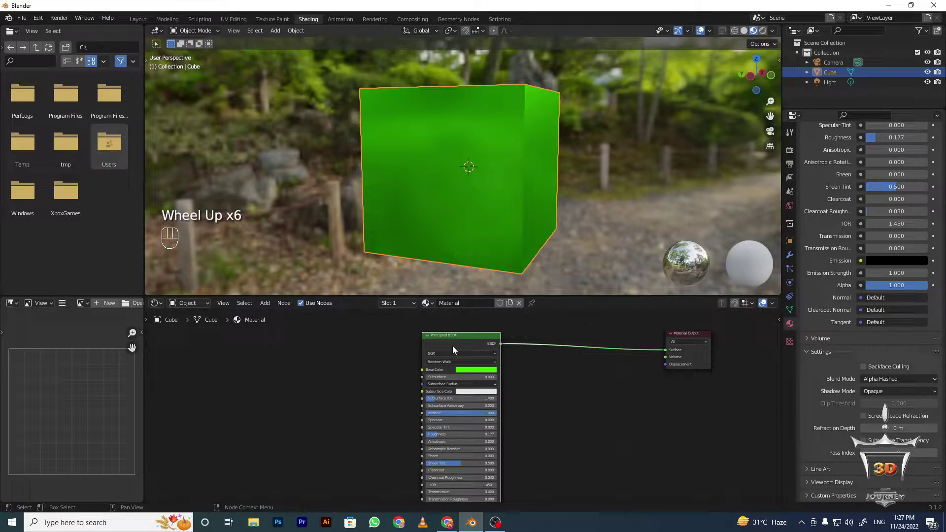
{"action": "scroll", "scroll_direction": "down", "scroll_amount": 3}
{"action": "scroll", "scroll_direction": "up", "scroll_amount": 3}
{"action": "scroll", "scroll_direction": "up", "scroll_amount": 3}
{"action": "scroll", "scroll_direction": "down", "scroll_amount": 3}
{"action": "middle_click", "coordinate": [539, 357]}
{"action": "scroll", "scroll_direction": "down", "scroll_amount": 3}
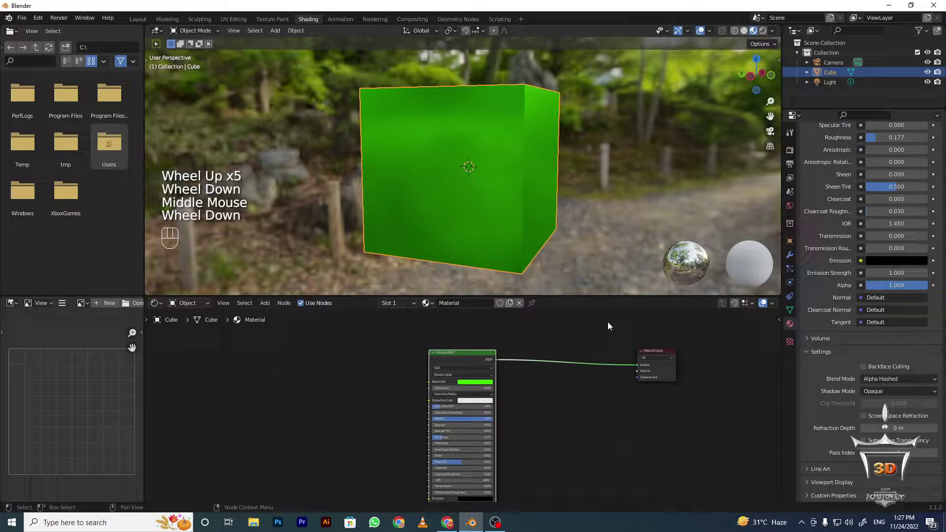
{"action": "scroll", "scroll_direction": "up", "scroll_amount": 3}
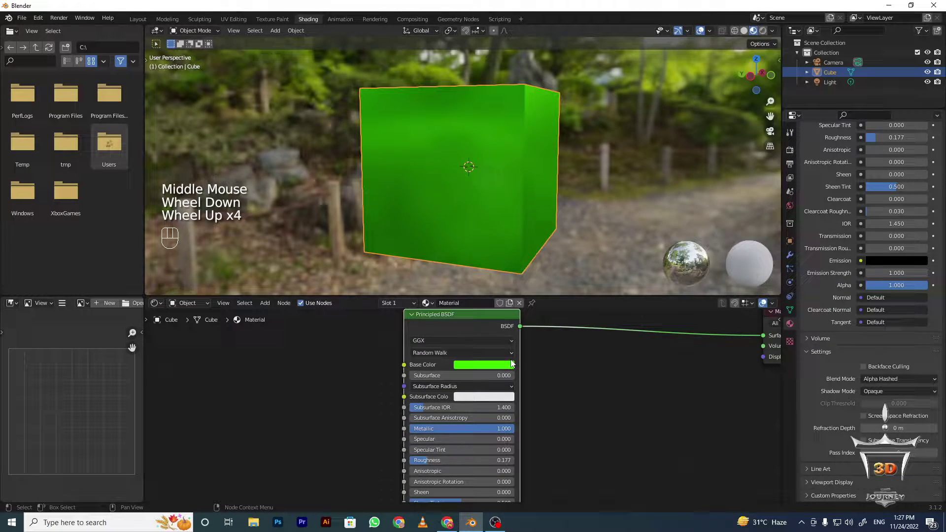
{"action": "scroll", "scroll_direction": "up", "scroll_amount": 3}
{"action": "left_click_drag", "start_coordinate": [555, 373], "coordinate": [553, 403]}
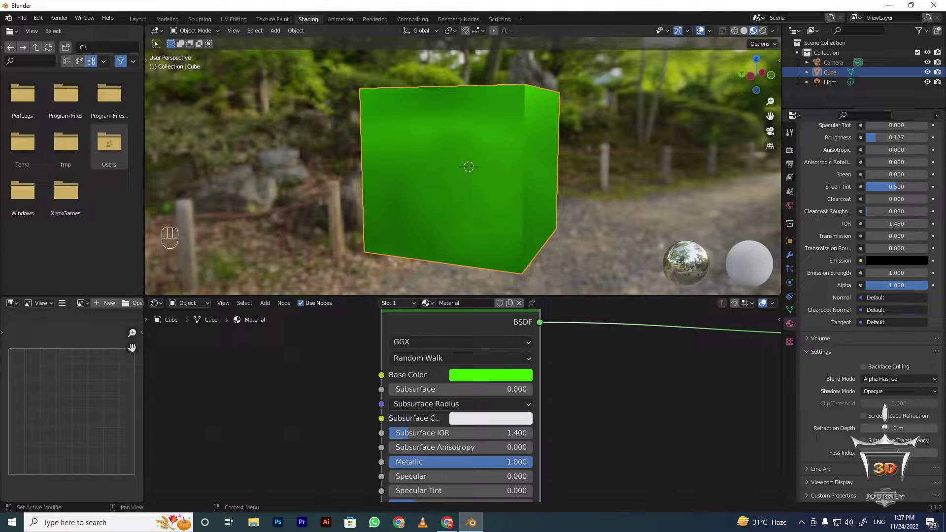
{"action": "scroll", "scroll_direction": "down", "scroll_amount": 3}
{"action": "scroll", "scroll_direction": "up", "scroll_amount": 3}
{"action": "middle_click", "coordinate": [367, 456]}
- Bring the Base Color swatch into view ready to open its colour picker
{"action": "left_click", "coordinate": [886, 413]}
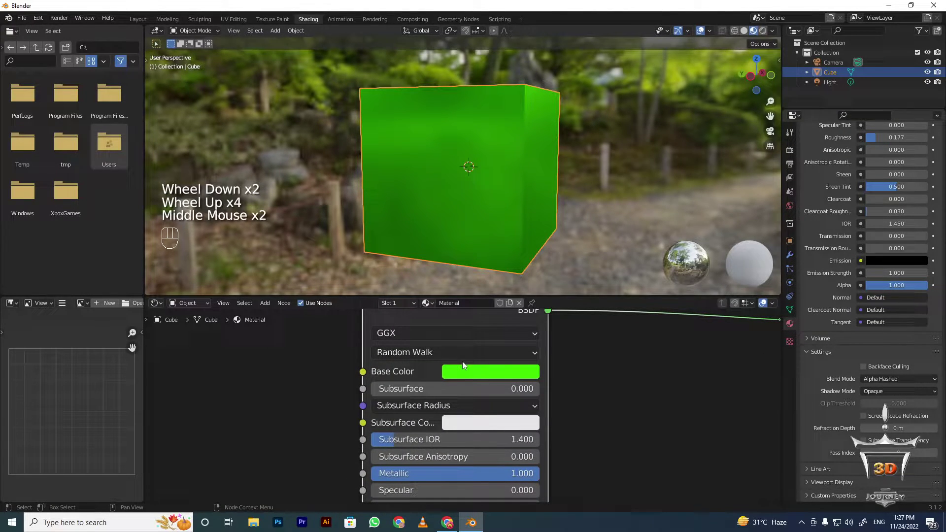
{"action": "left_click", "coordinate": [391, 424]}
{"action": "middle_click", "coordinate": [391, 424]}
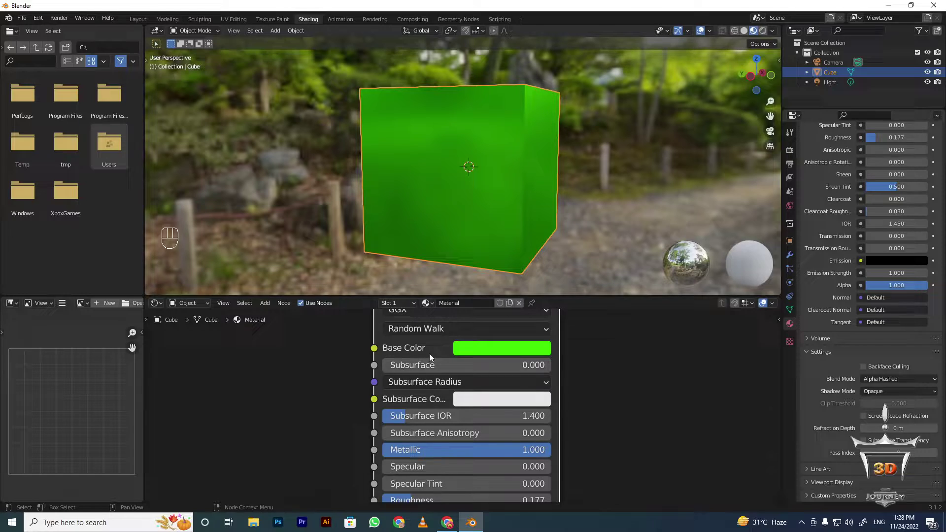
{"action": "left_click_drag", "start_coordinate": [429, 365], "coordinate": [386, 377]}
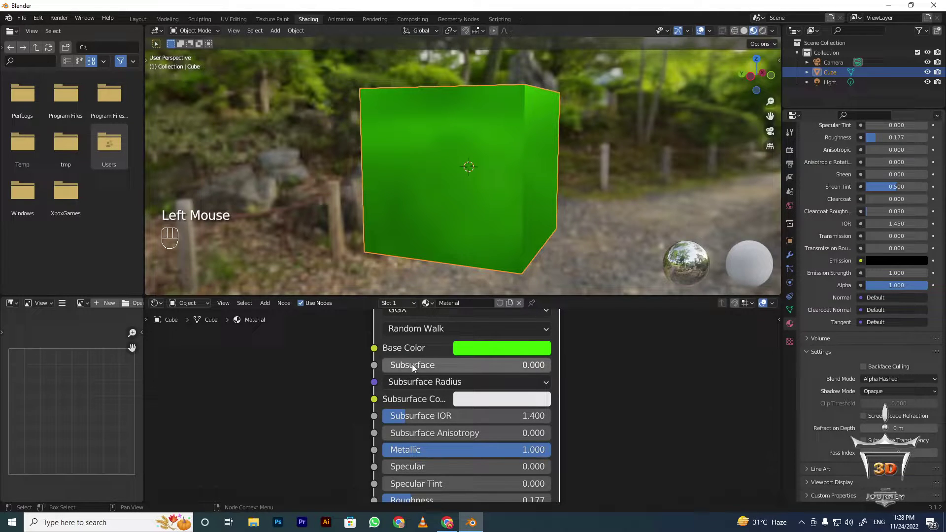
{"action": "scroll", "scroll_direction": "down", "scroll_amount": 3}
{"action": "scroll", "scroll_direction": "up", "scroll_amount": 3}
{"action": "left_click_drag", "start_coordinate": [420, 387], "coordinate": [435, 360]}
{"action": "scroll", "scroll_direction": "up", "scroll_amount": 3}
{"action": "middle_click", "coordinate": [419, 421]}
{"action": "scroll", "scroll_direction": "down", "scroll_amount": 3}
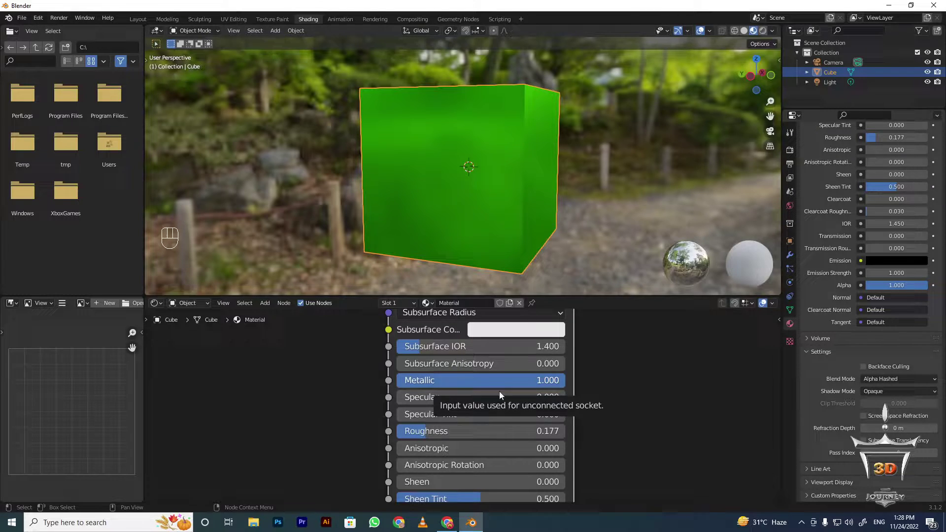
{"action": "middle_click", "coordinate": [460, 397]}
{"action": "left_click_drag", "start_coordinate": [474, 360], "coordinate": [479, 387]}
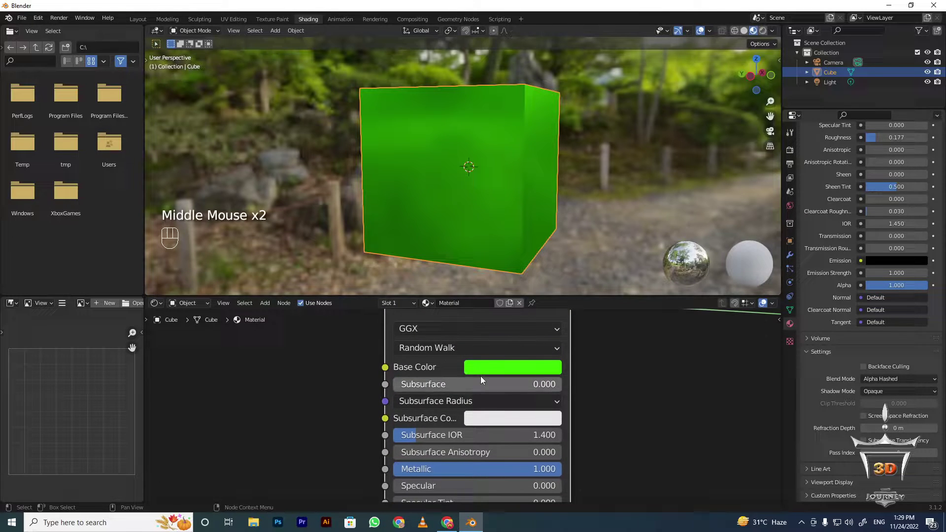
- Set the cube's base colour to an orange-gold hue on the HSV wheel, keeping it metallic
{"action": "left_click", "coordinate": [491, 363]}
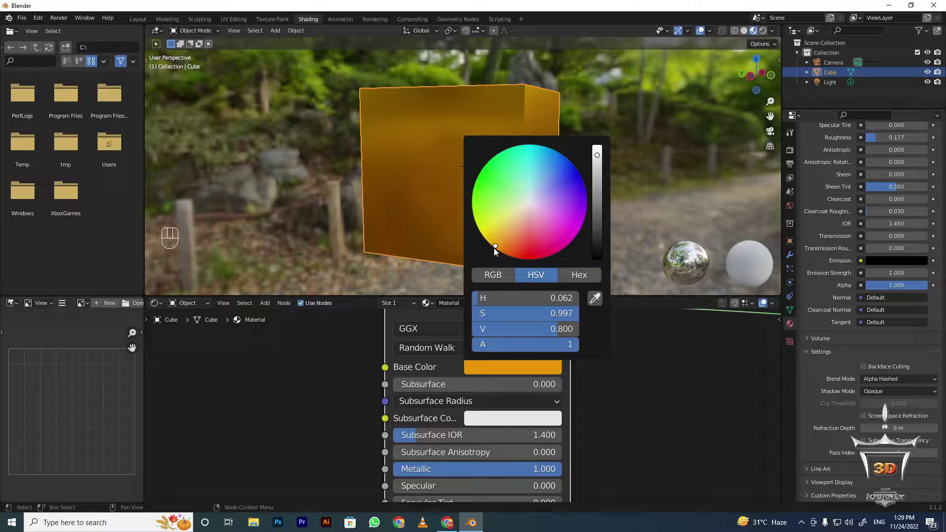
{"action": "middle_click", "coordinate": [449, 440]}
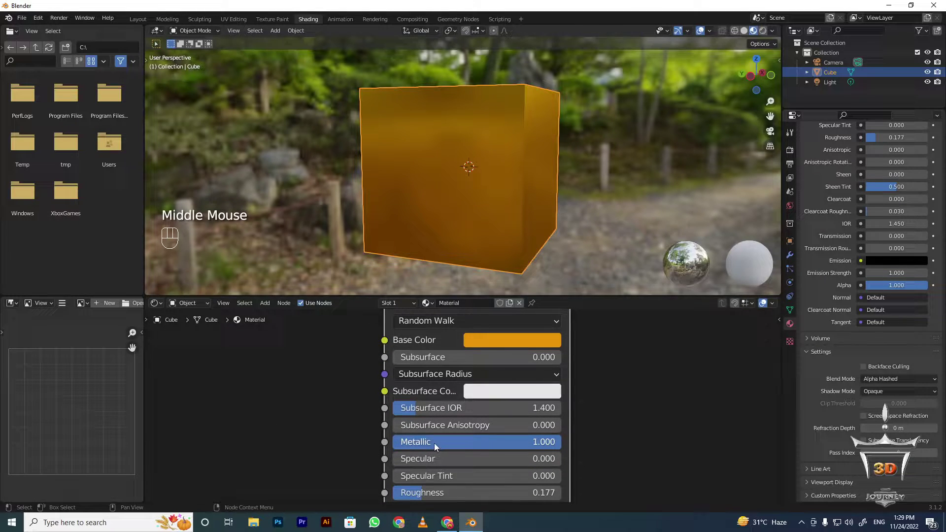
{"action": "left_click", "coordinate": [415, 501]}
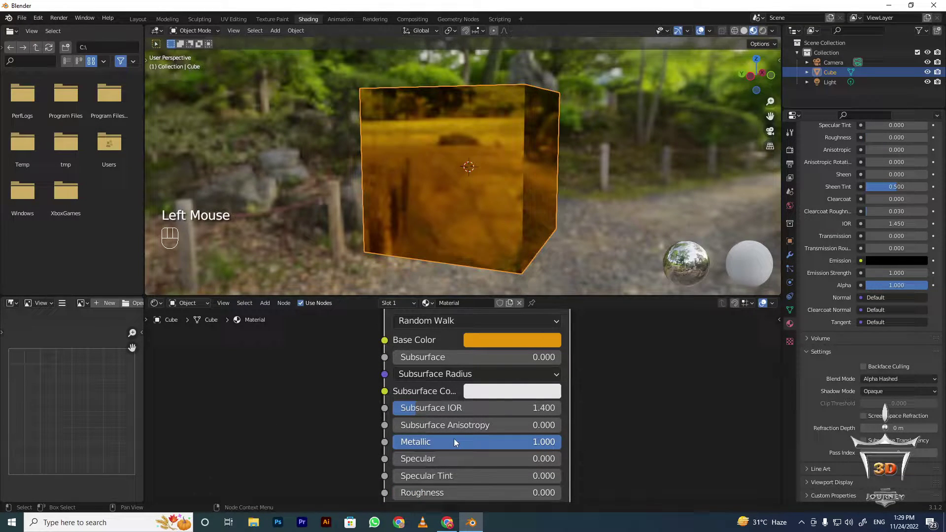
{"action": "left_click", "coordinate": [468, 443]}
{"action": "scroll", "scroll_direction": "down", "scroll_amount": 3}
{"action": "left_click_drag", "start_coordinate": [541, 222], "coordinate": [523, 246]}
{"action": "scroll", "scroll_direction": "up", "scroll_amount": 3}
{"action": "middle_click", "coordinate": [514, 226]}
{"action": "left_click_drag", "start_coordinate": [495, 211], "coordinate": [458, 214]}
{"action": "left_click_drag", "start_coordinate": [458, 214], "coordinate": [468, 206]}
{"action": "left_click_drag", "start_coordinate": [468, 206], "coordinate": [604, 155]}
{"action": "left_click_drag", "start_coordinate": [631, 169], "coordinate": [496, 228]}
{"action": "scroll", "scroll_direction": "down", "scroll_amount": 3}
{"action": "scroll", "scroll_direction": "up", "scroll_amount": 3}
{"action": "scroll", "scroll_direction": "down", "scroll_amount": 3}
{"action": "scroll", "scroll_direction": "up", "scroll_amount": 3}
{"action": "left_click_drag", "start_coordinate": [496, 234], "coordinate": [520, 217]}
- Rename the material to 'Gold', with roughness left at 0.177
{"action": "left_click_drag", "start_coordinate": [579, 420], "coordinate": [579, 404]}
{"action": "middle_click", "coordinate": [627, 412]}
{"action": "left_click_drag", "start_coordinate": [429, 437], "coordinate": [447, 380]}
{"action": "left_click_drag", "start_coordinate": [488, 239], "coordinate": [441, 217]}
{"action": "left_click_drag", "start_coordinate": [441, 217], "coordinate": [436, 194]}
{"action": "middle_click", "coordinate": [436, 194]}
{"action": "left_click", "coordinate": [444, 186]}
{"action": "left_click_drag", "start_coordinate": [450, 182], "coordinate": [436, 241]}
{"action": "left_click", "coordinate": [433, 284]}
{"action": "left_click_drag", "start_coordinate": [436, 241], "coordinate": [482, 211]}
{"action": "middle_click", "coordinate": [483, 212]}
{"action": "scroll", "scroll_direction": "down", "scroll_amount": 3}
{"action": "left_click_drag", "start_coordinate": [491, 193], "coordinate": [499, 222]}
{"action": "scroll", "scroll_direction": "up", "scroll_amount": 3}
{"action": "scroll", "scroll_direction": "down", "scroll_amount": 3}
{"action": "left_click_drag", "start_coordinate": [465, 308], "coordinate": [509, 395]}
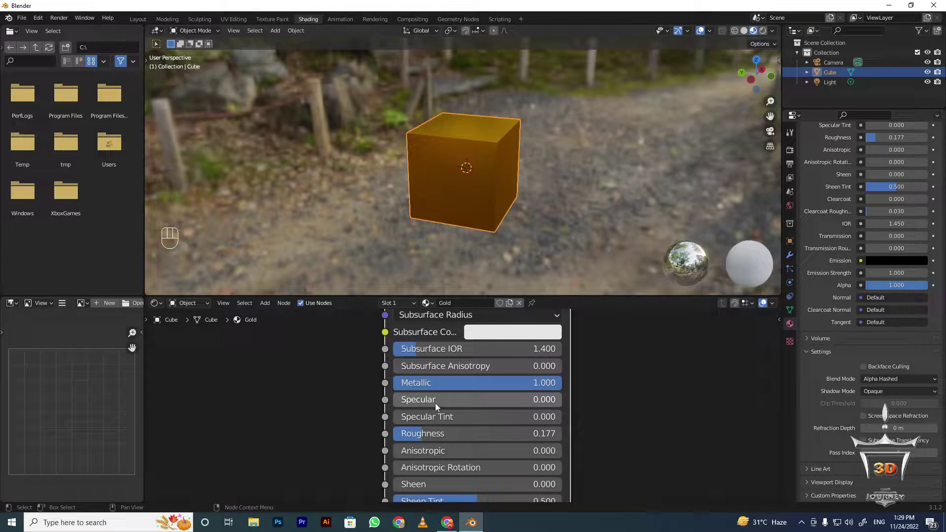
{"action": "scroll", "scroll_direction": "down", "scroll_amount": 3}
{"action": "scroll", "scroll_direction": "up", "scroll_amount": 3}
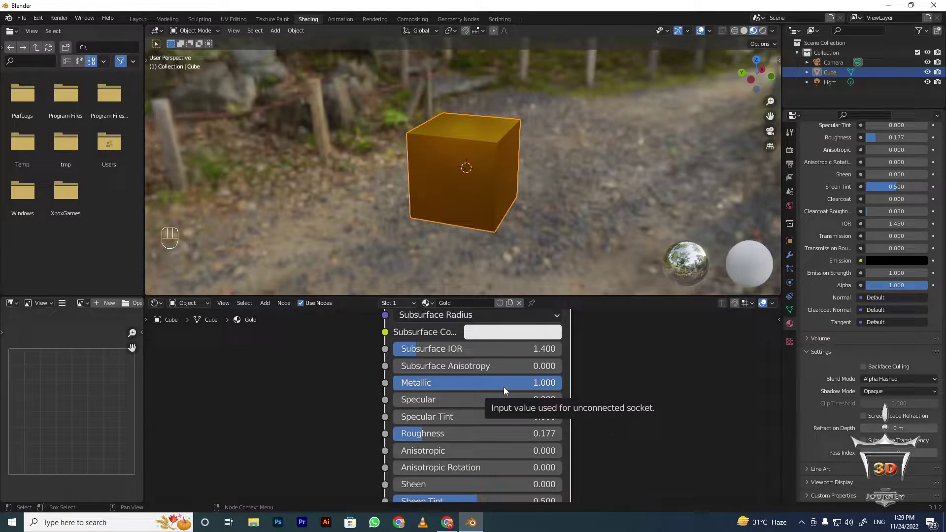
{"action": "middle_click", "coordinate": [469, 441]}
{"action": "scroll", "scroll_direction": "down", "scroll_amount": 3}
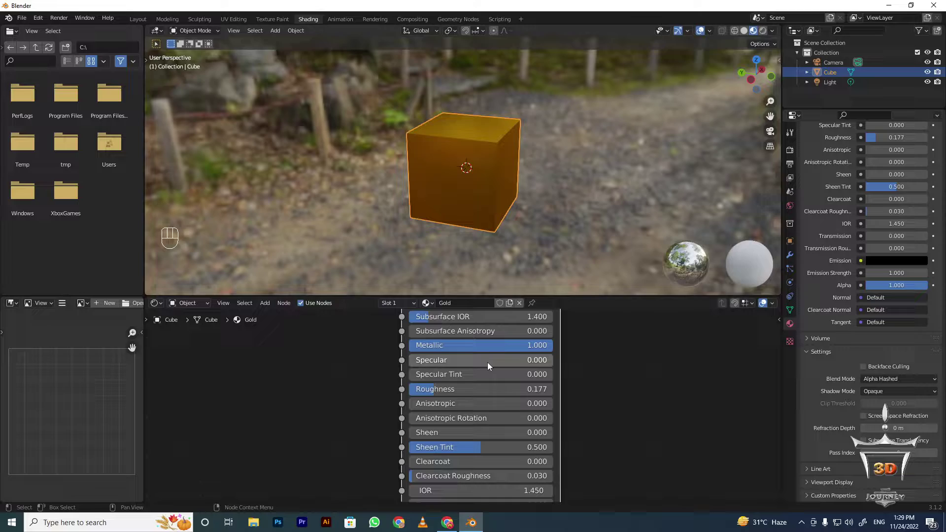
{"action": "left_click_drag", "start_coordinate": [512, 187], "coordinate": [709, 156]}
{"action": "left_click_drag", "start_coordinate": [709, 156], "coordinate": [526, 191]}
{"action": "middle_click", "coordinate": [525, 191]}
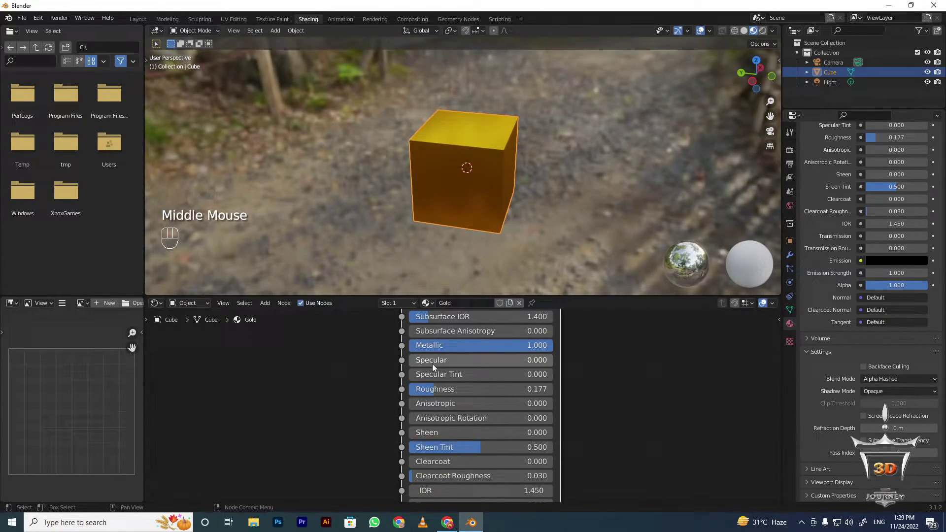
{"action": "left_click_drag", "start_coordinate": [509, 211], "coordinate": [432, 201]}
{"action": "left_click_drag", "start_coordinate": [432, 201], "coordinate": [533, 204]}
{"action": "scroll", "scroll_direction": "up", "scroll_amount": 3}
{"action": "left_click_drag", "start_coordinate": [549, 219], "coordinate": [567, 218]}
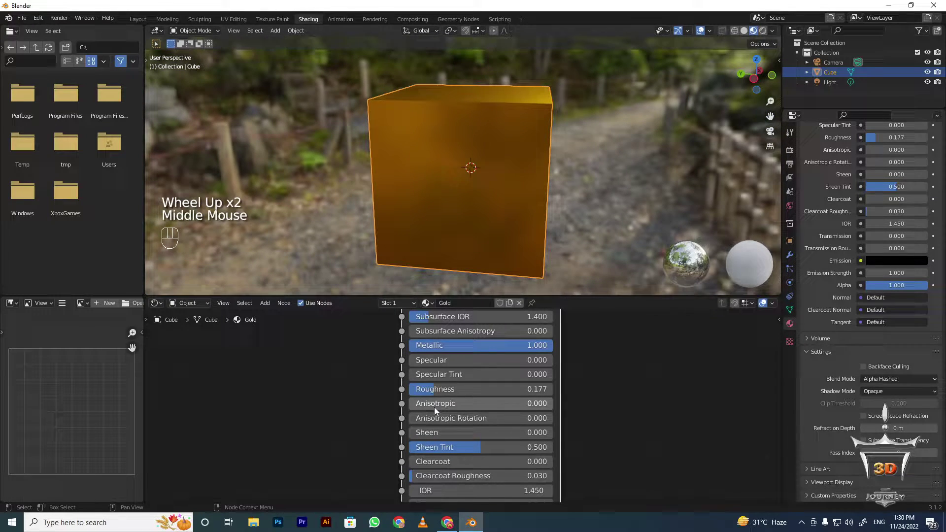
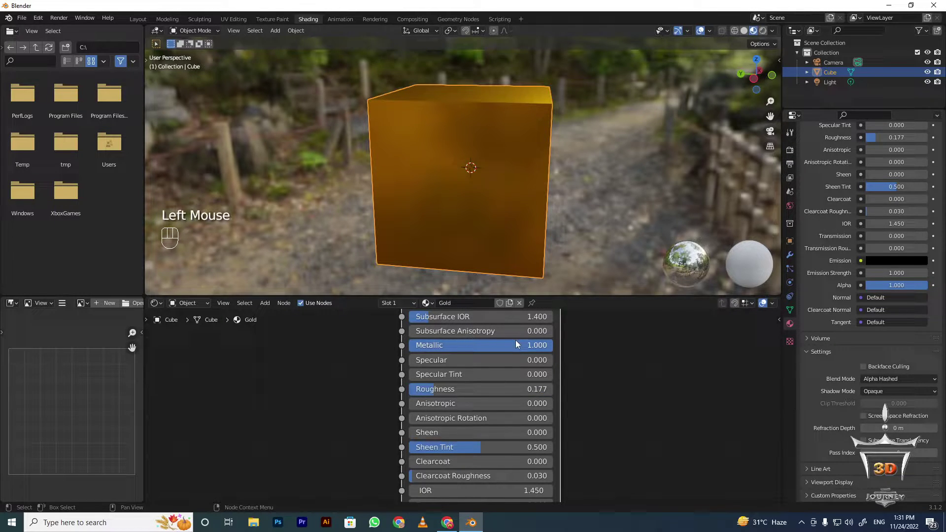
{"action": "left_click_drag", "start_coordinate": [425, 396], "coordinate": [422, 400]}
{"action": "middle_click", "coordinate": [525, 216]}
{"action": "left_click_drag", "start_coordinate": [525, 216], "coordinate": [467, 209]}
{"action": "middle_click", "coordinate": [467, 209]}
{"action": "left_click", "coordinate": [467, 210]}
{"action": "left_click_drag", "start_coordinate": [468, 216], "coordinate": [532, 216]}
{"action": "left_click_drag", "start_coordinate": [420, 394], "coordinate": [497, 313]}
{"action": "left_click_drag", "start_coordinate": [527, 206], "coordinate": [504, 164]}
{"action": "left_click", "coordinate": [435, 162]}
{"action": "left_click_drag", "start_coordinate": [503, 163], "coordinate": [567, 146]}
{"action": "left_click", "coordinate": [551, 144]}
{"action": "left_click_drag", "start_coordinate": [536, 140], "coordinate": [536, 214]}
{"action": "left_click_drag", "start_coordinate": [499, 151], "coordinate": [505, 137]}
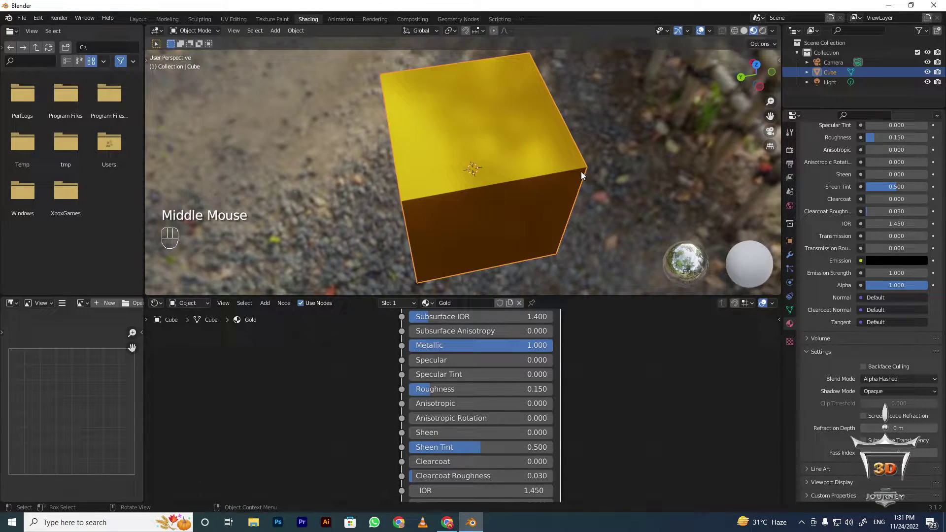
{"action": "left_click_drag", "start_coordinate": [504, 199], "coordinate": [499, 158]}
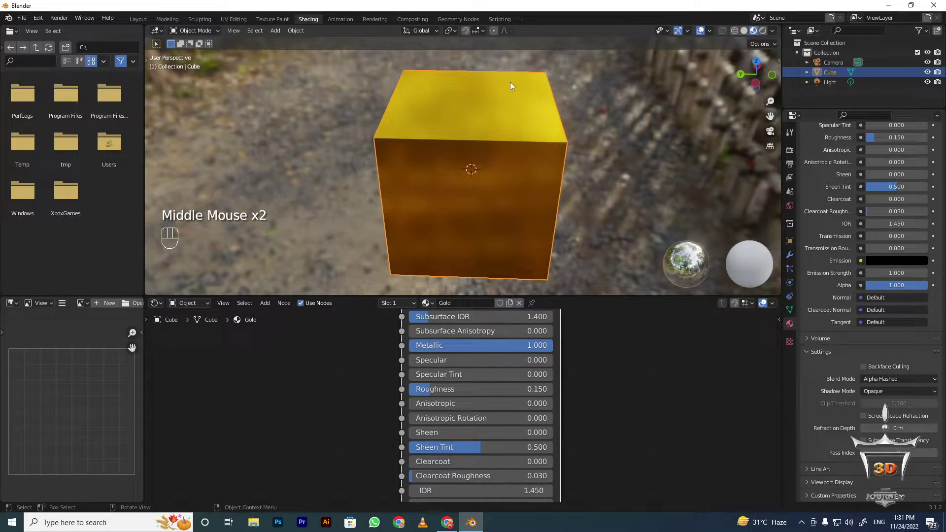
{"action": "left_click_drag", "start_coordinate": [486, 205], "coordinate": [474, 189]}
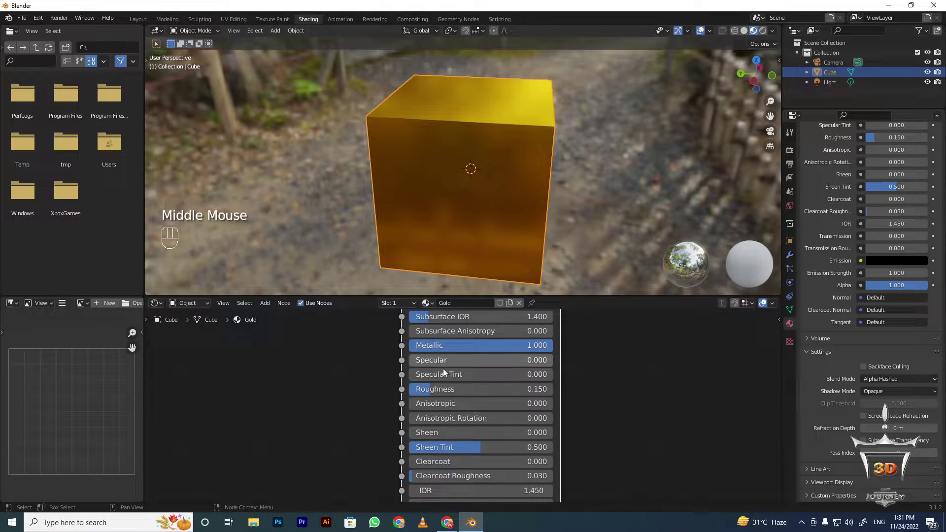
{"action": "left_click_drag", "start_coordinate": [487, 406], "coordinate": [493, 355]}
{"action": "scroll", "scroll_direction": "down", "scroll_amount": 3}
{"action": "scroll", "scroll_direction": "up", "scroll_amount": 3}
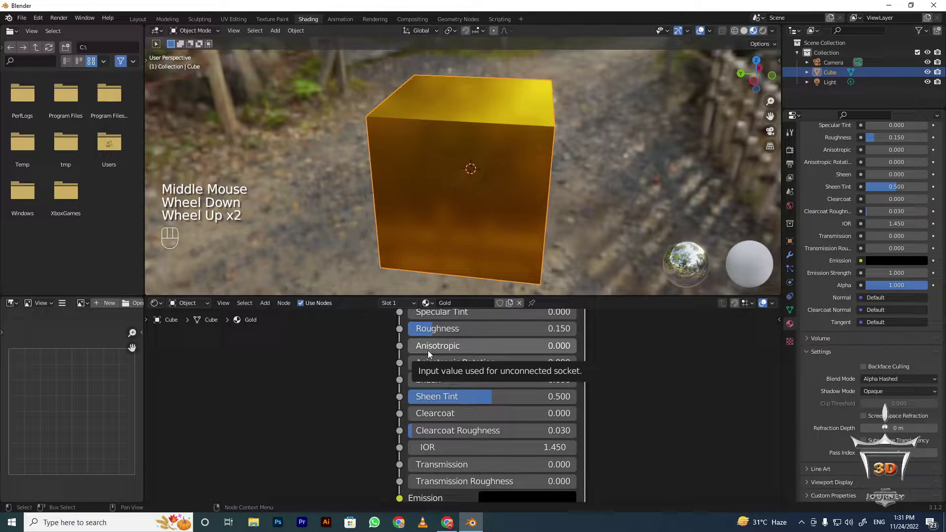
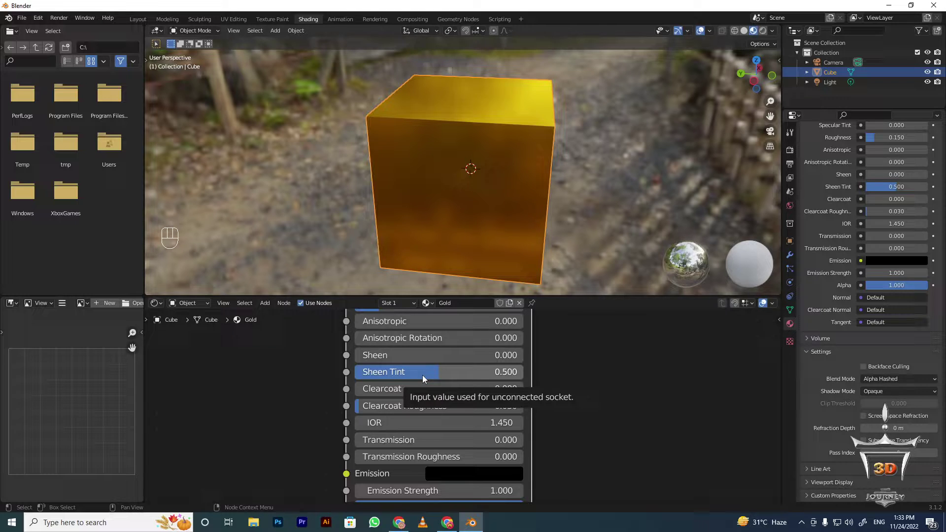
- Reset the Gold material's Sheen Tint to 0, keeping roughness 0.150
{"action": "left_click", "coordinate": [428, 378]}
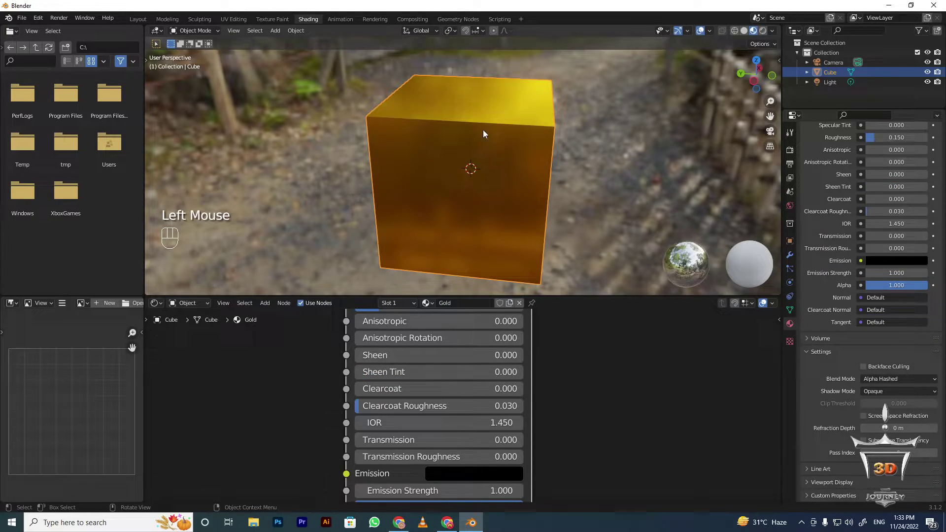
{"action": "middle_click", "coordinate": [472, 128]}
{"action": "middle_click", "coordinate": [460, 158]}
{"action": "left_click_drag", "start_coordinate": [439, 198], "coordinate": [432, 210]}
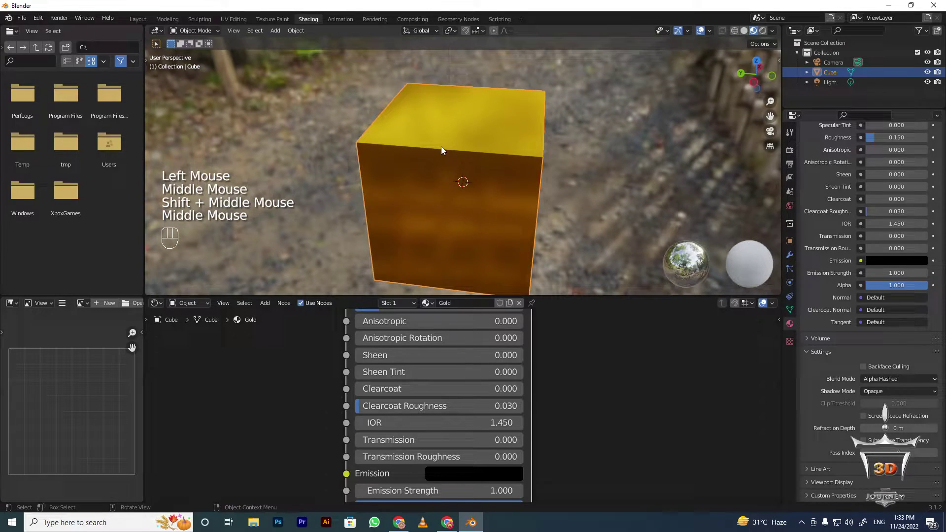
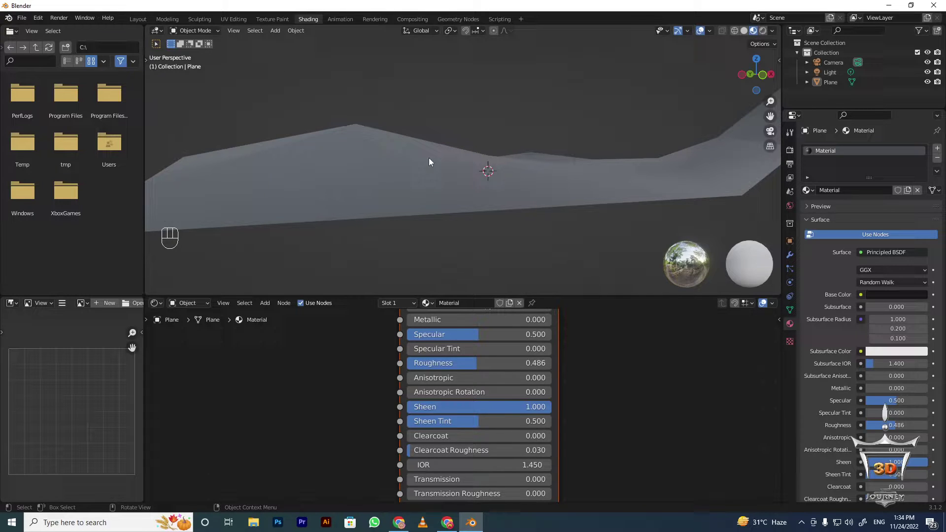
{"action": "left_click_drag", "start_coordinate": [535, 410], "coordinate": [554, 411]}
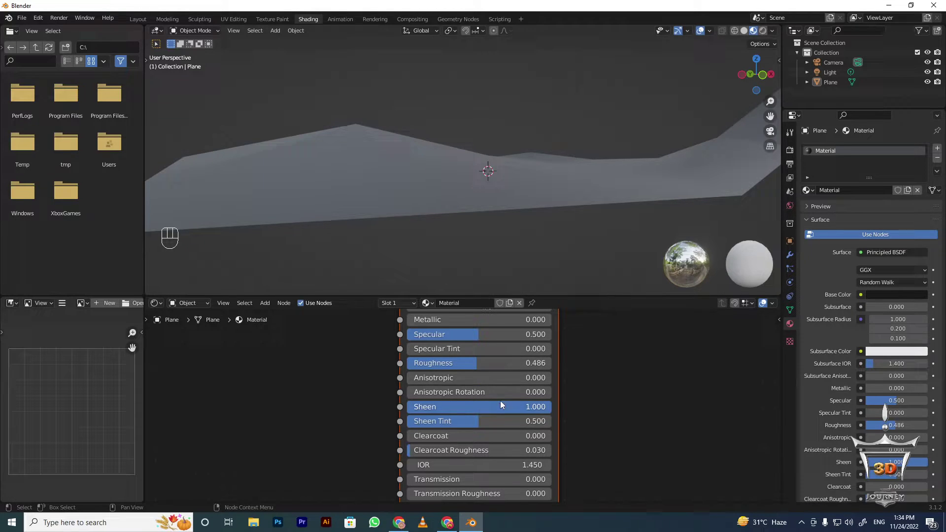
{"action": "middle_click", "coordinate": [472, 169]}
{"action": "left_click_drag", "start_coordinate": [472, 169], "coordinate": [597, 175]}
{"action": "left_click_drag", "start_coordinate": [598, 175], "coordinate": [606, 184]}
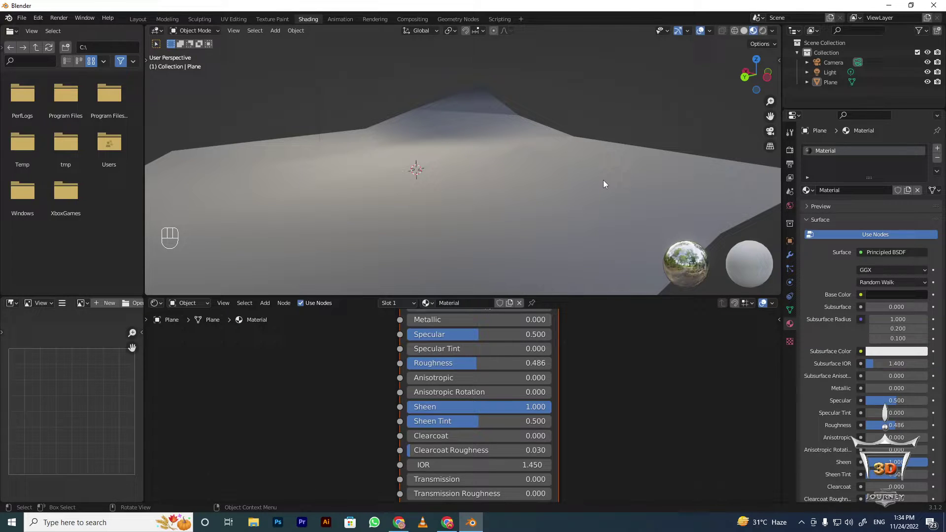
{"action": "scroll", "scroll_direction": "down", "scroll_amount": 3}
{"action": "left_click_drag", "start_coordinate": [535, 178], "coordinate": [513, 172]}
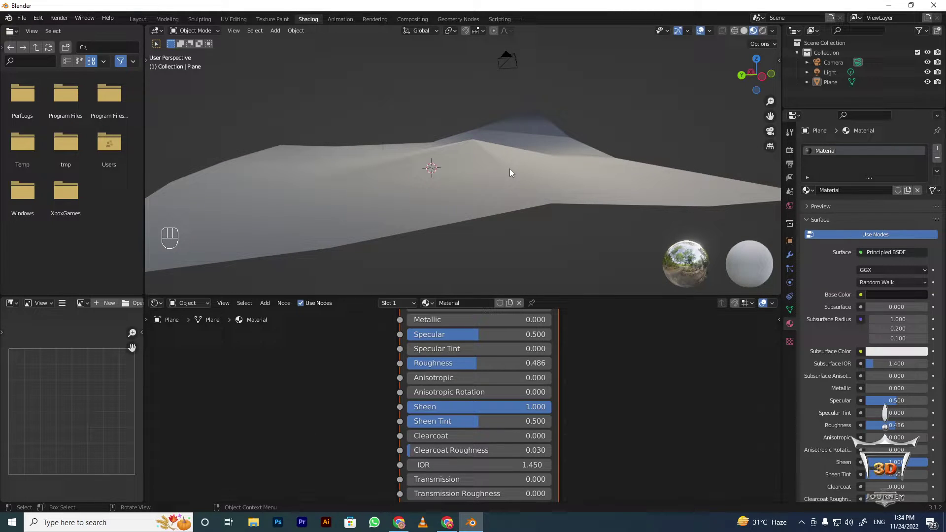
{"action": "left_click_drag", "start_coordinate": [520, 185], "coordinate": [563, 193]}
{"action": "scroll", "scroll_direction": "down", "scroll_amount": 3}
{"action": "scroll", "scroll_direction": "up", "scroll_amount": 3}
{"action": "left_click_drag", "start_coordinate": [525, 193], "coordinate": [511, 184]}
{"action": "scroll", "scroll_direction": "up", "scroll_amount": 3}
{"action": "left_click_drag", "start_coordinate": [478, 174], "coordinate": [480, 176]}
{"action": "scroll", "scroll_direction": "down", "scroll_amount": 3}
{"action": "left_click_drag", "start_coordinate": [501, 182], "coordinate": [526, 168]}
{"action": "left_click_drag", "start_coordinate": [526, 168], "coordinate": [439, 188]}
{"action": "scroll", "scroll_direction": "down", "scroll_amount": 3}
{"action": "middle_click", "coordinate": [444, 189]}
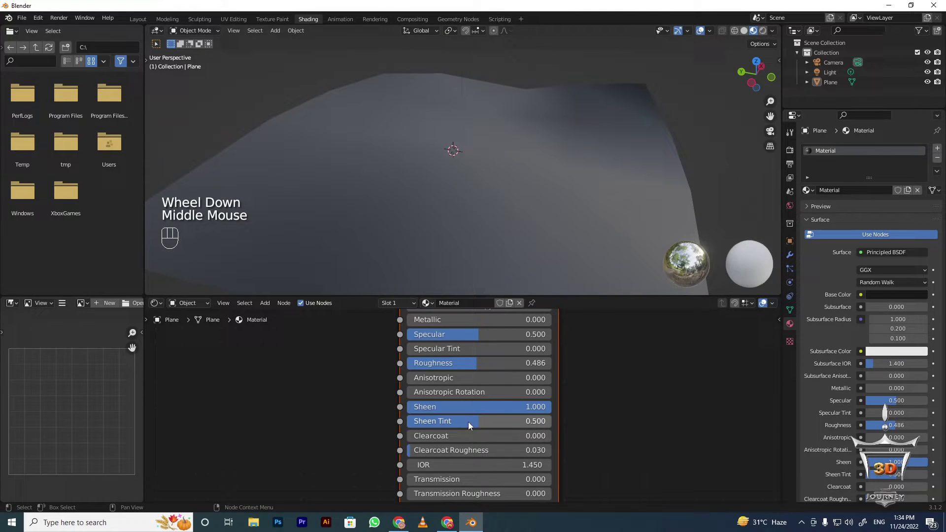
- Set the terrain material's Sheen to 0 and Specular to 0.827
{"action": "left_click", "coordinate": [478, 406]}
{"action": "left_click", "coordinate": [461, 420]}
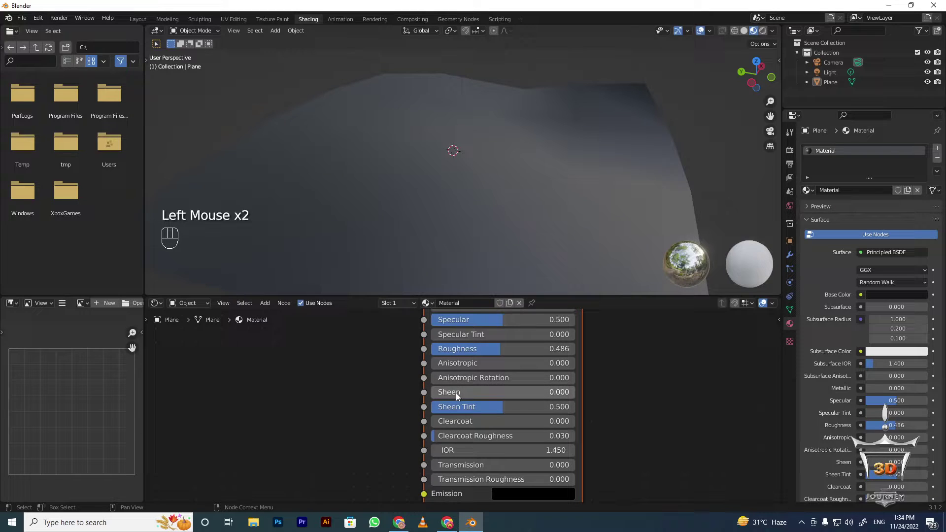
{"action": "scroll", "scroll_direction": "down", "scroll_amount": 3}
{"action": "left_click_drag", "start_coordinate": [495, 399], "coordinate": [515, 345]}
{"action": "scroll", "scroll_direction": "up", "scroll_amount": 3}
{"action": "middle_click", "coordinate": [486, 370]}
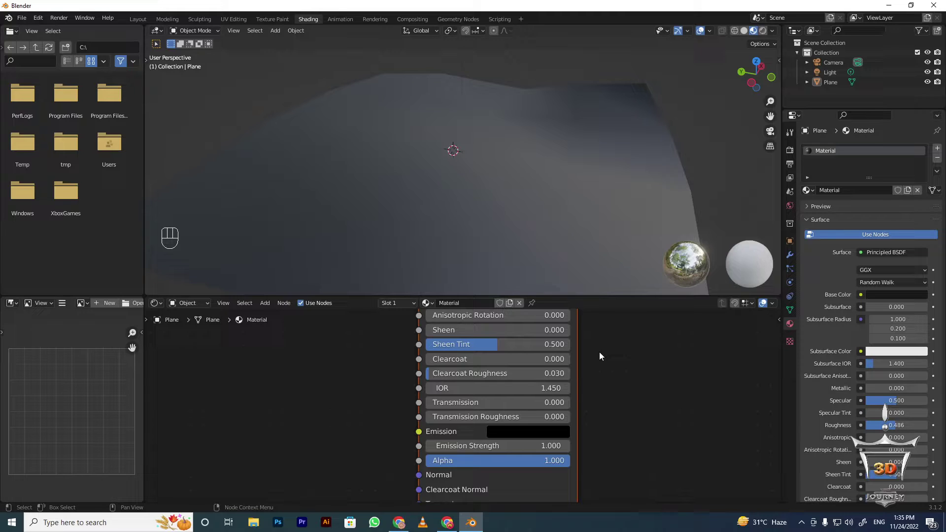
{"action": "scroll", "scroll_direction": "down", "scroll_amount": 3}
{"action": "left_click_drag", "start_coordinate": [594, 374], "coordinate": [571, 467]}
{"action": "scroll", "scroll_direction": "up", "scroll_amount": 3}
{"action": "left_click", "coordinate": [469, 362]}
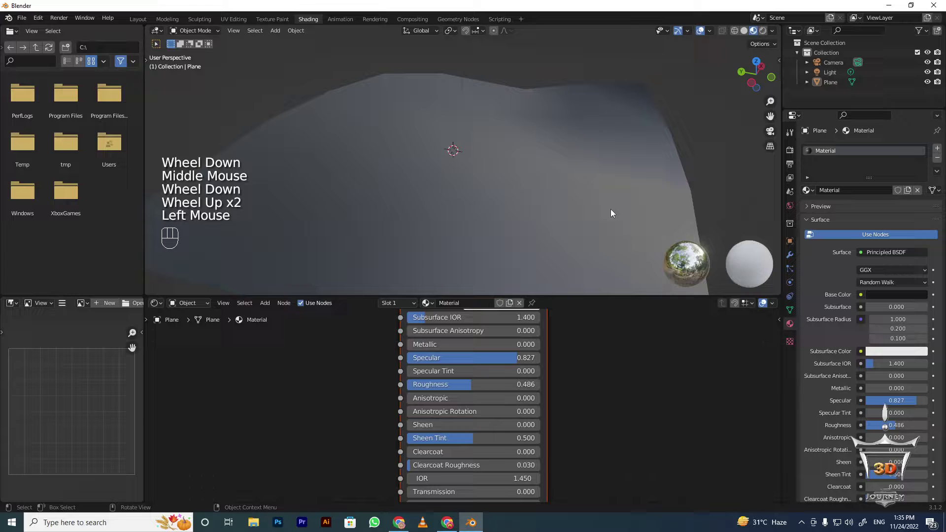
- Orbit the viewport over the terrain and along its slope to judge the highlights
{"action": "left_click_drag", "start_coordinate": [568, 193], "coordinate": [519, 177]}
{"action": "scroll", "scroll_direction": "up", "scroll_amount": 3}
{"action": "left_click_drag", "start_coordinate": [626, 185], "coordinate": [650, 170]}
{"action": "scroll", "scroll_direction": "up", "scroll_amount": 3}
{"action": "left_click_drag", "start_coordinate": [636, 175], "coordinate": [658, 198]}
{"action": "left_click_drag", "start_coordinate": [672, 187], "coordinate": [701, 190]}
{"action": "scroll", "scroll_direction": "down", "scroll_amount": 3}
{"action": "left_click_drag", "start_coordinate": [561, 145], "coordinate": [593, 181]}
{"action": "scroll", "scroll_direction": "up", "scroll_amount": 3}
{"action": "left_click_drag", "start_coordinate": [520, 129], "coordinate": [408, 83]}
{"action": "left_click_drag", "start_coordinate": [603, 163], "coordinate": [621, 158]}
{"action": "scroll", "scroll_direction": "up", "scroll_amount": 3}
{"action": "left_click_drag", "start_coordinate": [561, 131], "coordinate": [569, 115]}
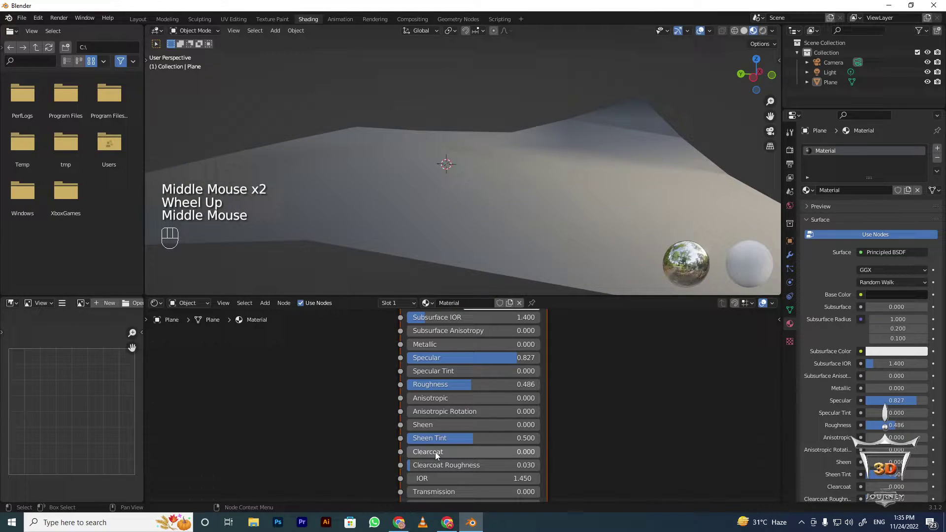
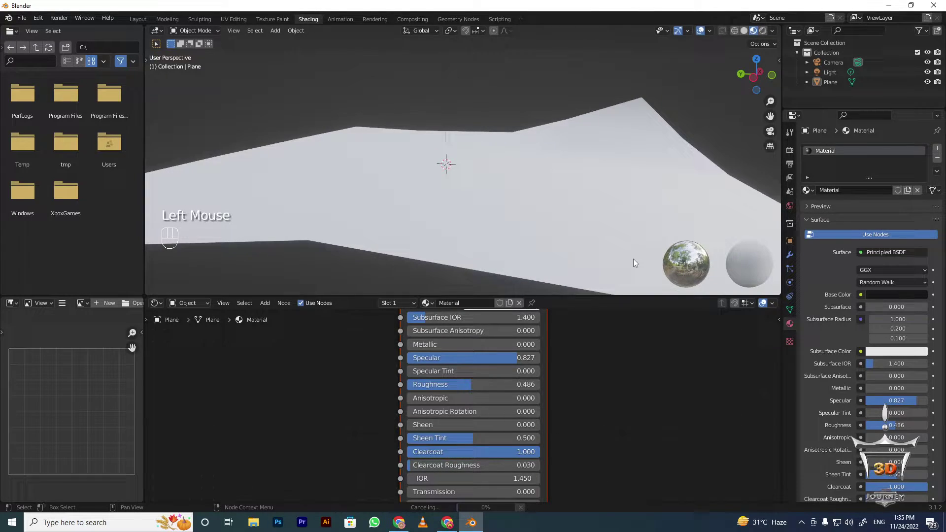
- Try Clearcoat 1 with Clearcoat Roughness 0 and lower Specular to 0.341
{"action": "left_click_drag", "start_coordinate": [535, 211], "coordinate": [502, 205]}
{"action": "left_click_drag", "start_coordinate": [489, 287], "coordinate": [510, 292]}
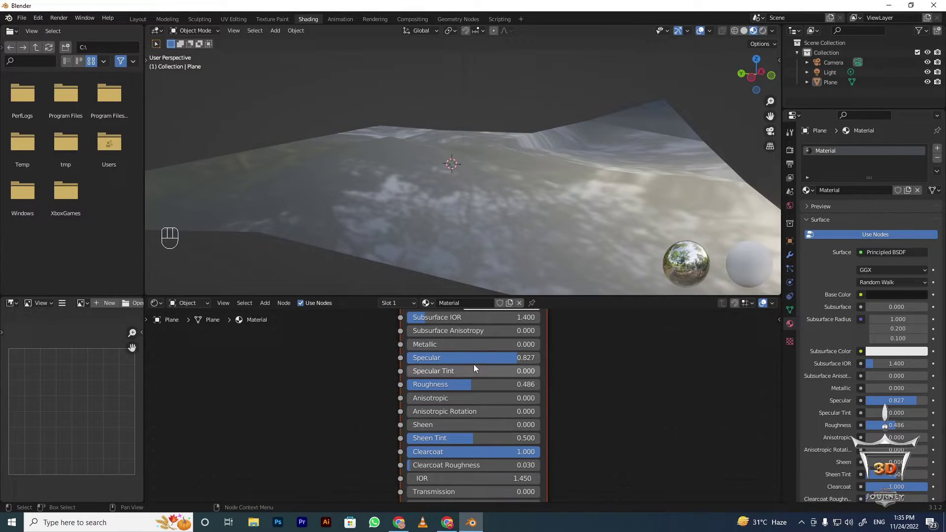
{"action": "left_click_drag", "start_coordinate": [510, 364], "coordinate": [454, 361]}
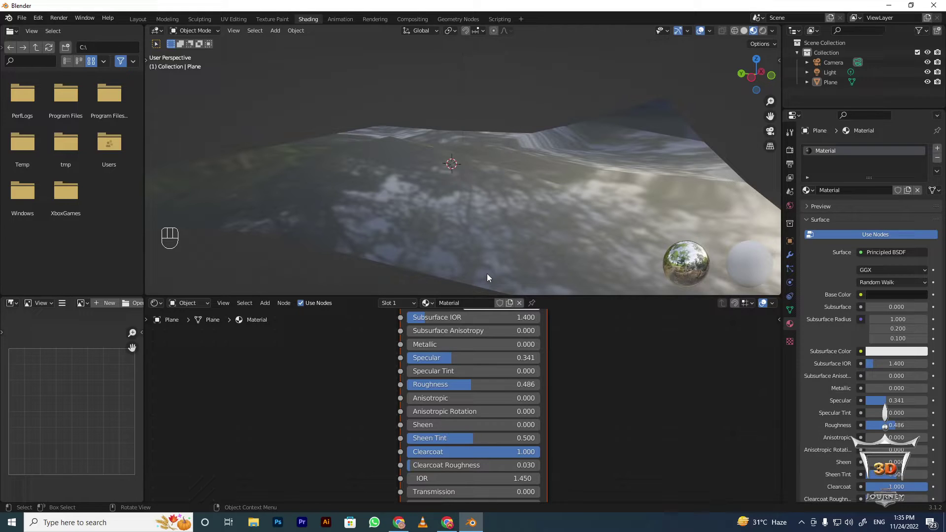
{"action": "scroll", "scroll_direction": "up", "scroll_amount": 3}
{"action": "scroll", "scroll_direction": "down", "scroll_amount": 3}
{"action": "scroll", "scroll_direction": "up", "scroll_amount": 3}
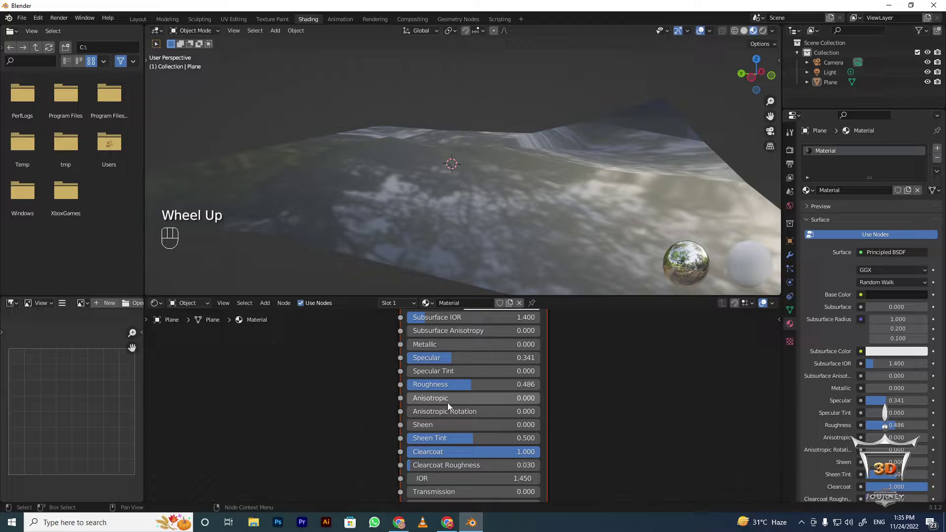
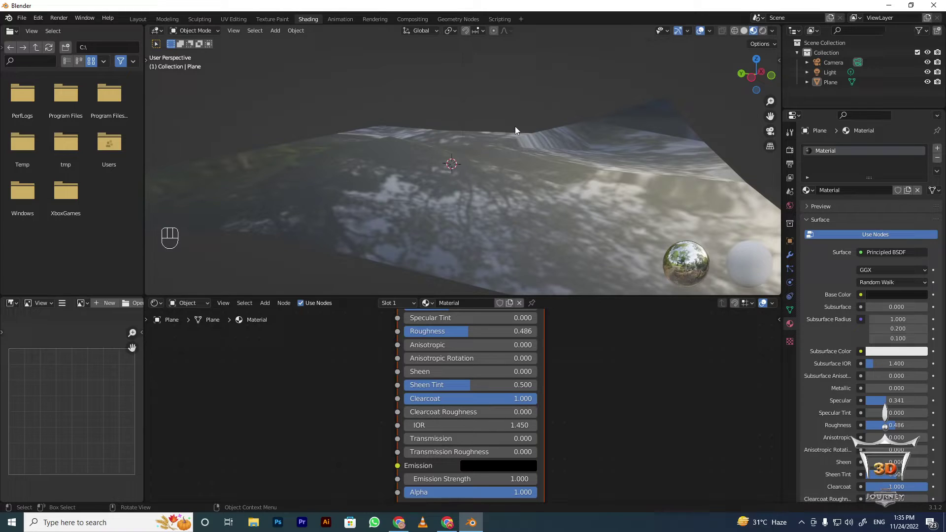
- Orbit closer over the snowy terrain to check the specular result
{"action": "left_click_drag", "start_coordinate": [519, 159], "coordinate": [502, 189]}
{"action": "scroll", "scroll_direction": "down", "scroll_amount": 3}
{"action": "left_click_drag", "start_coordinate": [441, 185], "coordinate": [413, 181]}
{"action": "scroll", "scroll_direction": "up", "scroll_amount": 3}
{"action": "left_click_drag", "start_coordinate": [425, 174], "coordinate": [443, 163]}
{"action": "scroll", "scroll_direction": "down", "scroll_amount": 3}
{"action": "scroll", "scroll_direction": "up", "scroll_amount": 3}
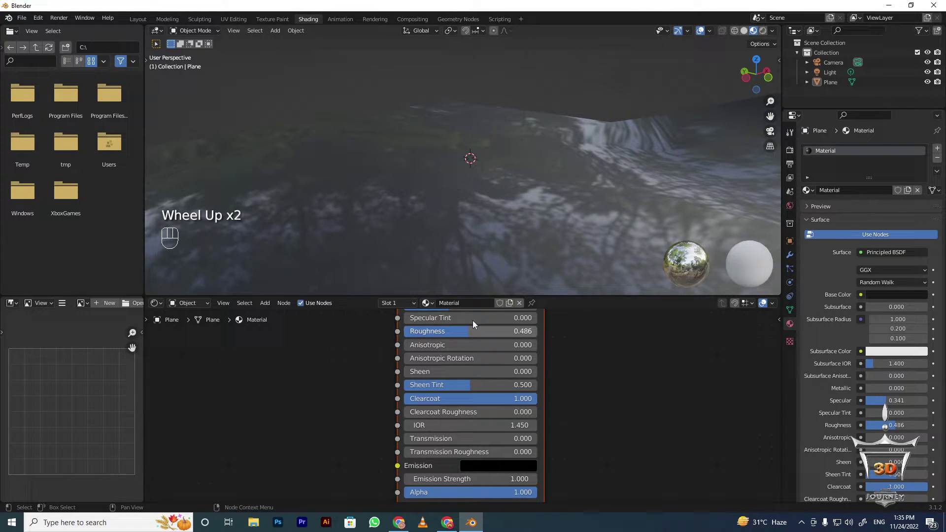
{"action": "left_click_drag", "start_coordinate": [470, 202], "coordinate": [462, 194]}
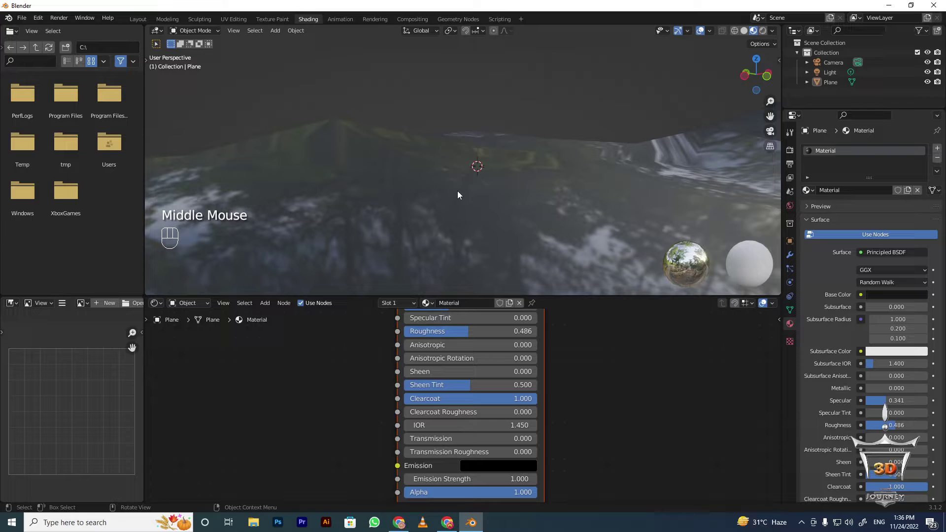
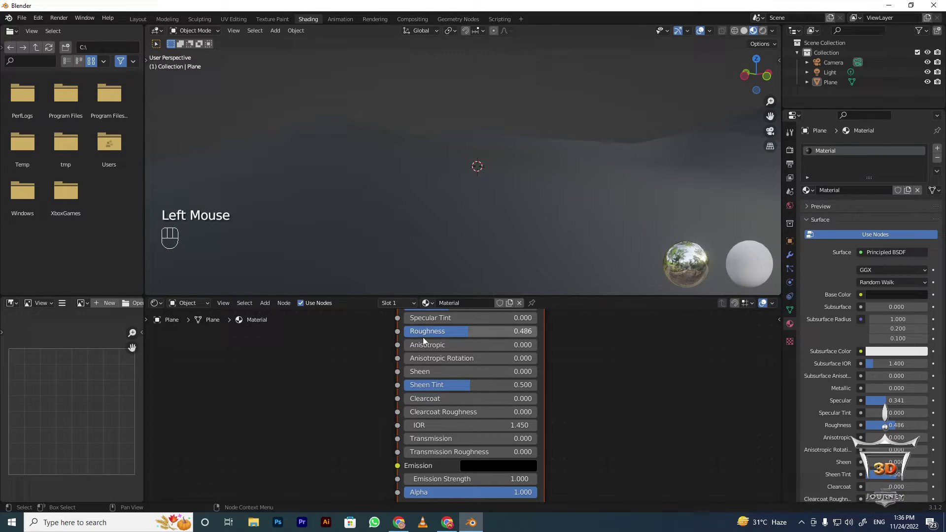
- Add a new cube mesh to the scene from the Add menu (Shift+A)
{"action": "left_click", "coordinate": [444, 416]}
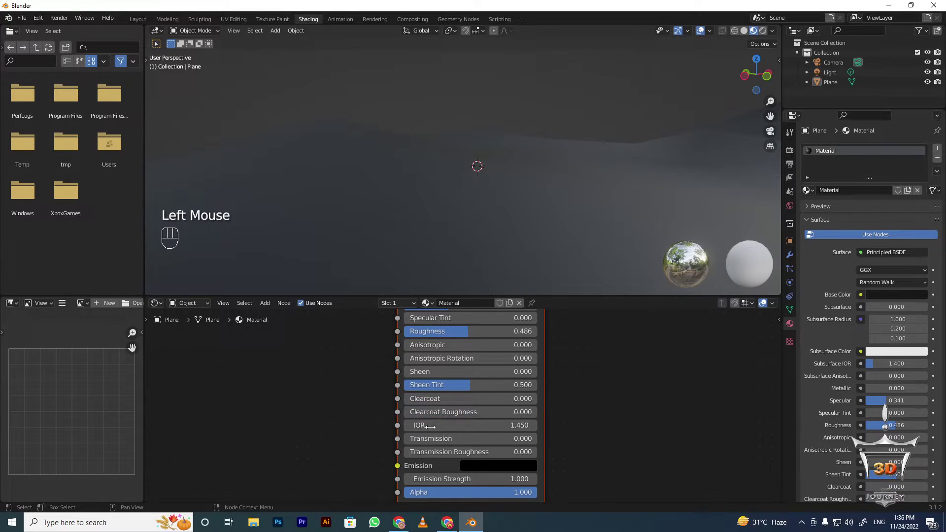
{"action": "left_click_drag", "start_coordinate": [478, 182], "coordinate": [483, 230]}
{"action": "scroll", "scroll_direction": "down", "scroll_amount": 3}
{"action": "scroll", "scroll_direction": "up", "scroll_amount": 3}
{"action": "left_click_drag", "start_coordinate": [432, 212], "coordinate": [427, 194]}
{"action": "left_click", "coordinate": [430, 192]}
{"action": "key", "text": "x"}
{"action": "key", "text": "shift+a"}
{"action": "left_click_drag", "start_coordinate": [485, 205], "coordinate": [434, 182]}
{"action": "scroll", "scroll_direction": "up", "scroll_amount": 3}
{"action": "left_click_drag", "start_coordinate": [485, 173], "coordinate": [447, 167]}
{"action": "left_click_drag", "start_coordinate": [504, 186], "coordinate": [561, 193]}
- Give the cube a new white material with Transmission 1.000
{"action": "left_click", "coordinate": [893, 192]}
{"action": "scroll", "scroll_direction": "up", "scroll_amount": 3}
{"action": "left_click_drag", "start_coordinate": [444, 200], "coordinate": [468, 198]}
{"action": "scroll", "scroll_direction": "down", "scroll_amount": 3}
{"action": "left_click_drag", "start_coordinate": [442, 456], "coordinate": [536, 455]}
{"action": "left_click_drag", "start_coordinate": [428, 205], "coordinate": [463, 202]}
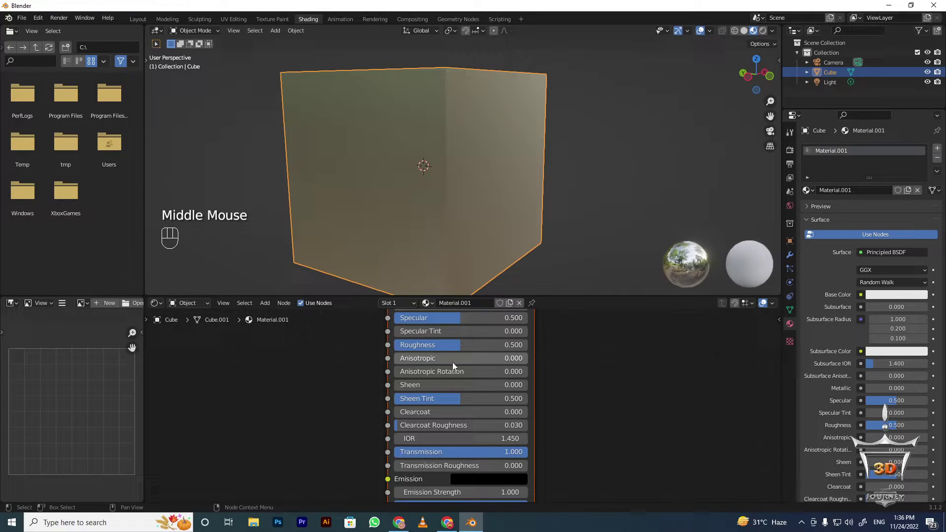
- Orbit and zoom around the clear-glass cube to inspect it against the environment backdrop
{"action": "middle_click", "coordinate": [452, 407]}
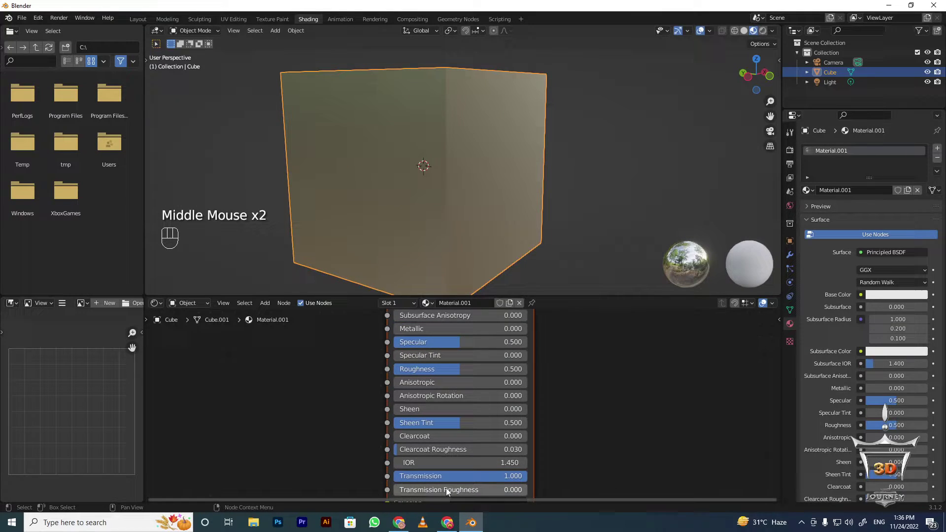
{"action": "scroll", "scroll_direction": "down", "scroll_amount": 3}
{"action": "scroll", "scroll_direction": "up", "scroll_amount": 3}
{"action": "left_click_drag", "start_coordinate": [453, 382], "coordinate": [490, 208]}
{"action": "left_click_drag", "start_coordinate": [474, 192], "coordinate": [647, 195]}
{"action": "scroll", "scroll_direction": "down", "scroll_amount": 3}
{"action": "left_click_drag", "start_coordinate": [595, 206], "coordinate": [401, 198]}
{"action": "scroll", "scroll_direction": "up", "scroll_amount": 3}
{"action": "left_click_drag", "start_coordinate": [440, 148], "coordinate": [550, 140]}
{"action": "scroll", "scroll_direction": "down", "scroll_amount": 3}
{"action": "left_click_drag", "start_coordinate": [448, 169], "coordinate": [400, 179]}
{"action": "scroll", "scroll_direction": "up", "scroll_amount": 3}
{"action": "left_click_drag", "start_coordinate": [769, 36], "coordinate": [588, 169]}
{"action": "middle_click", "coordinate": [458, 161]}
{"action": "left_click_drag", "start_coordinate": [478, 157], "coordinate": [500, 157]}
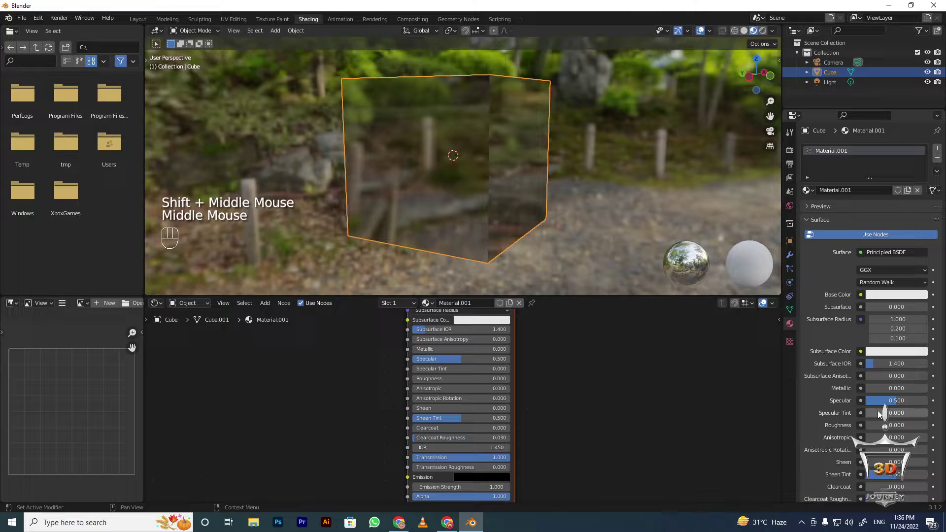
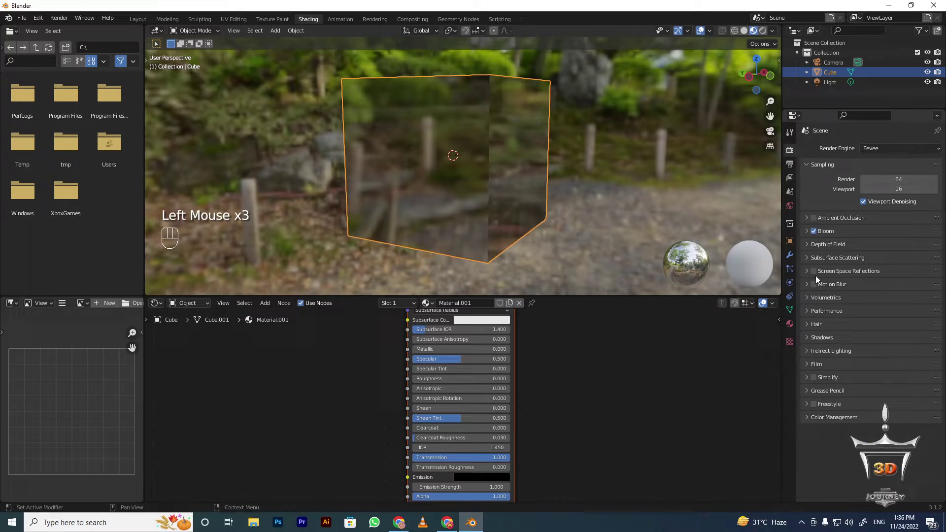
- Enable Eevee Screen Space Reflections with Refraction turned on
{"action": "left_click", "coordinate": [815, 277]}
{"action": "left_click", "coordinate": [809, 272]}
{"action": "left_click", "coordinate": [860, 290]}
- Enable Screen Space Refraction in the cube material's Settings panel
{"action": "left_click_drag", "start_coordinate": [534, 148], "coordinate": [538, 134]}
{"action": "scroll", "scroll_direction": "up", "scroll_amount": 3}
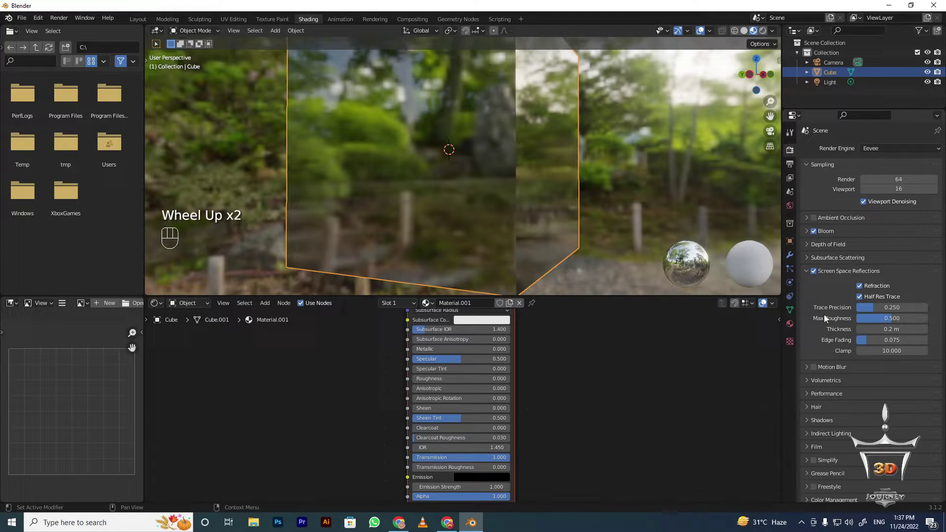
{"action": "scroll", "scroll_direction": "down", "scroll_amount": 3}
{"action": "left_click", "coordinate": [796, 333]}
{"action": "scroll", "scroll_direction": "down", "scroll_amount": 3}
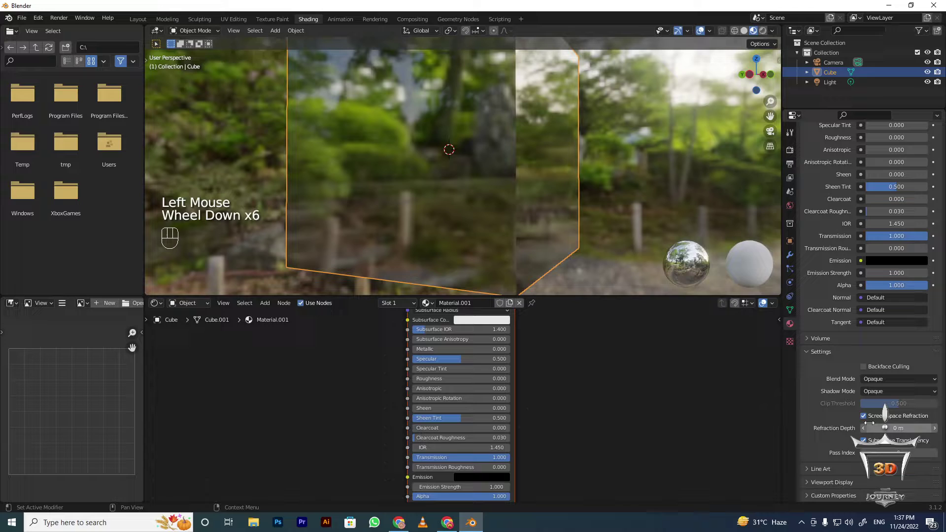
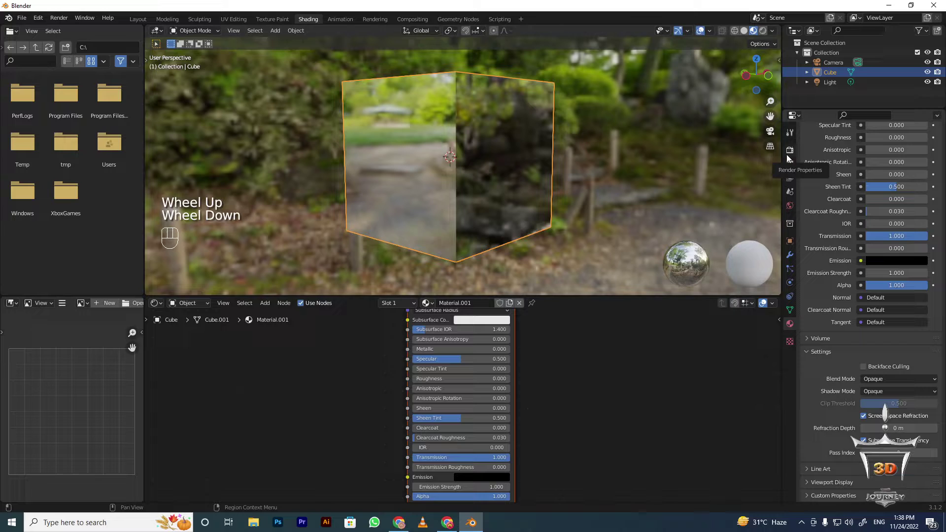
- Change the scene's Render Engine from Eevee to Cycles
{"action": "left_click", "coordinate": [790, 139]}
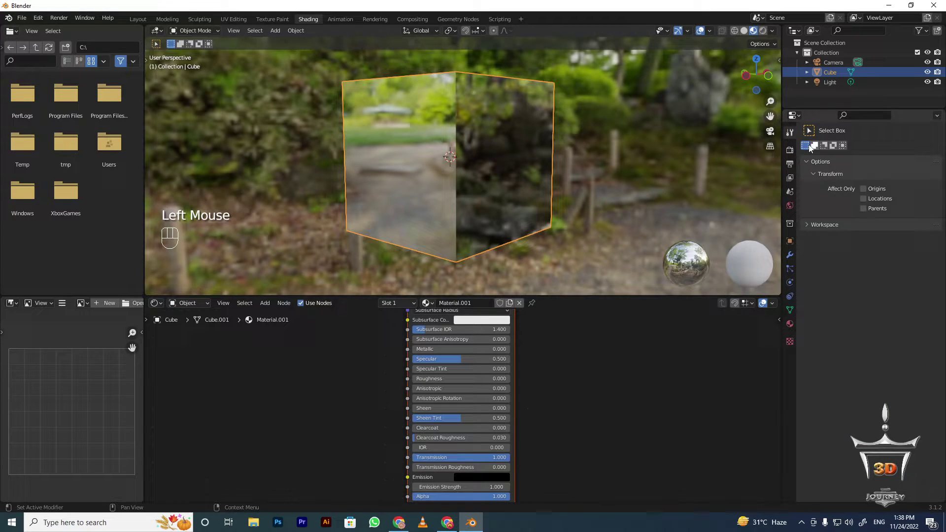
{"action": "left_click", "coordinate": [792, 146]}
{"action": "left_click_drag", "start_coordinate": [878, 154], "coordinate": [863, 161]}
{"action": "left_click", "coordinate": [686, 76]}
{"action": "scroll", "scroll_direction": "up", "scroll_amount": 3}
{"action": "key", "text": "alt+a"}
{"action": "scroll", "scroll_direction": "down", "scroll_amount": 3}
{"action": "scroll", "scroll_direction": "up", "scroll_amount": 3}
{"action": "left_click", "coordinate": [463, 168]}
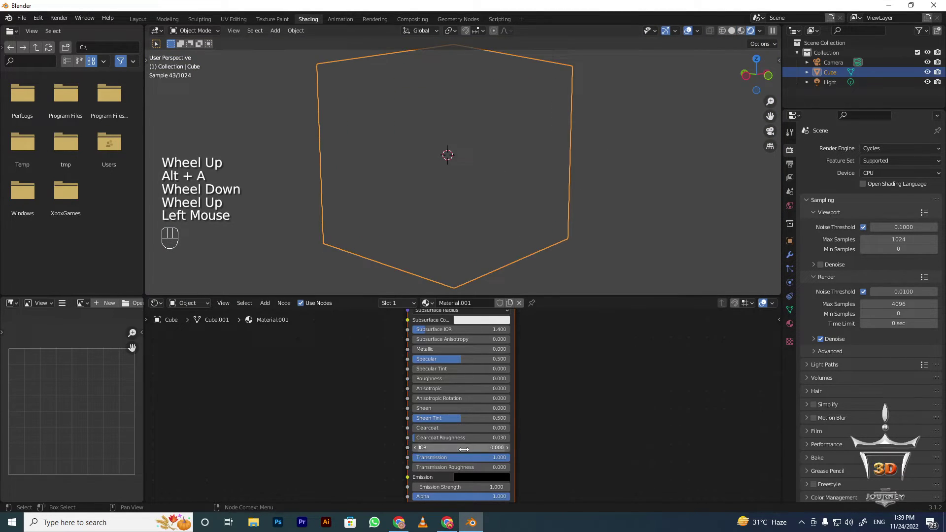
{"action": "left_click_drag", "start_coordinate": [486, 178], "coordinate": [481, 194]}
{"action": "scroll", "scroll_direction": "down", "scroll_amount": 3}
- Orbit around the glass cube to check the Cycles viewport render, then face it again
{"action": "left_click_drag", "start_coordinate": [477, 186], "coordinate": [478, 223]}
{"action": "left_click_drag", "start_coordinate": [437, 125], "coordinate": [457, 151]}
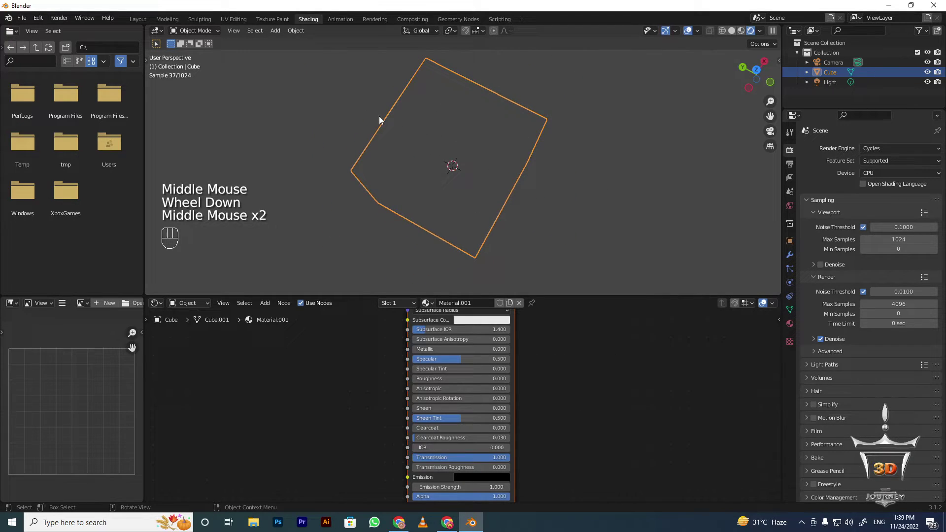
{"action": "left_click_drag", "start_coordinate": [451, 183], "coordinate": [457, 103]}
{"action": "middle_click", "coordinate": [413, 137]}
{"action": "scroll", "scroll_direction": "up", "scroll_amount": 3}
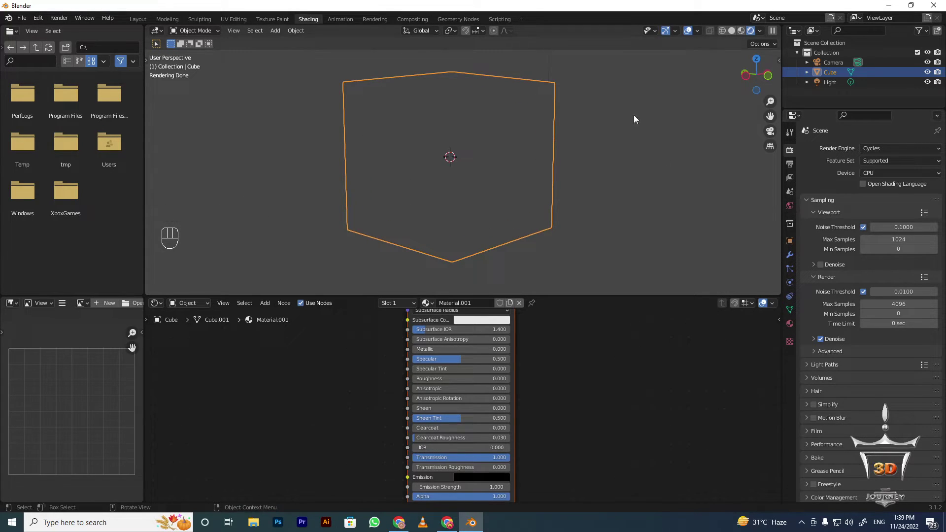
- Set the world Color to an Environment Texture using the 00367 Snowfield panorama image
{"action": "left_click", "coordinate": [788, 215]}
{"action": "left_click_drag", "start_coordinate": [860, 218], "coordinate": [709, 252]}
{"action": "left_click_drag", "start_coordinate": [912, 225], "coordinate": [777, 203]}
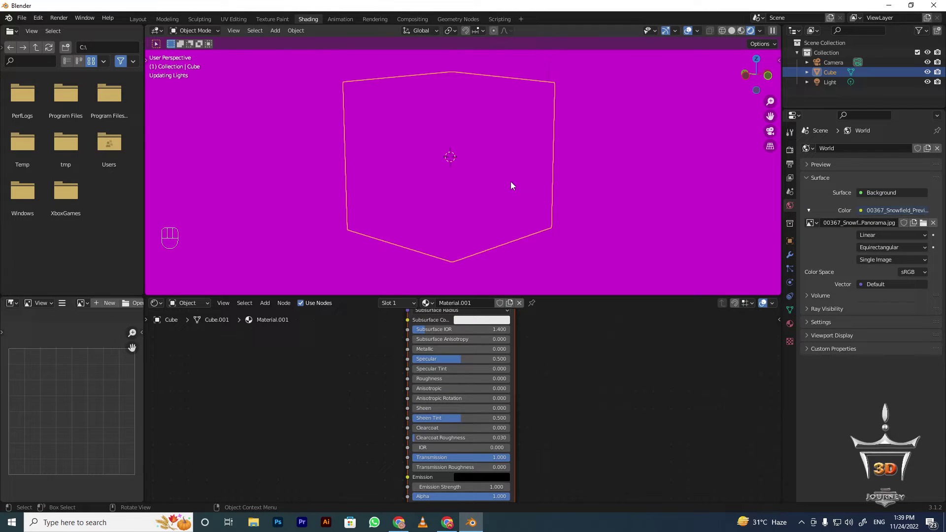
{"action": "left_click_drag", "start_coordinate": [493, 190], "coordinate": [573, 178]}
{"action": "key", "text": "alt+a"}
{"action": "left_click_drag", "start_coordinate": [578, 184], "coordinate": [617, 183]}
{"action": "left_click_drag", "start_coordinate": [610, 187], "coordinate": [597, 185]}
{"action": "middle_click", "coordinate": [596, 185]}
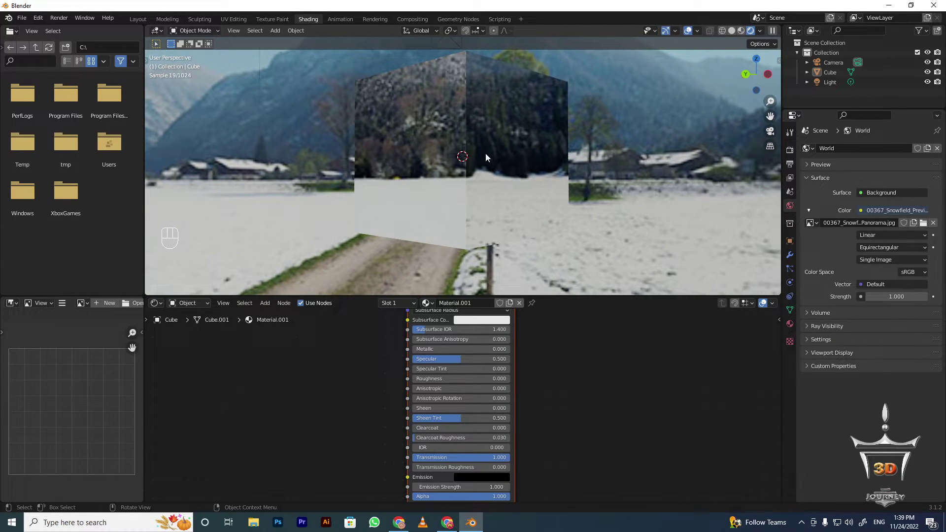
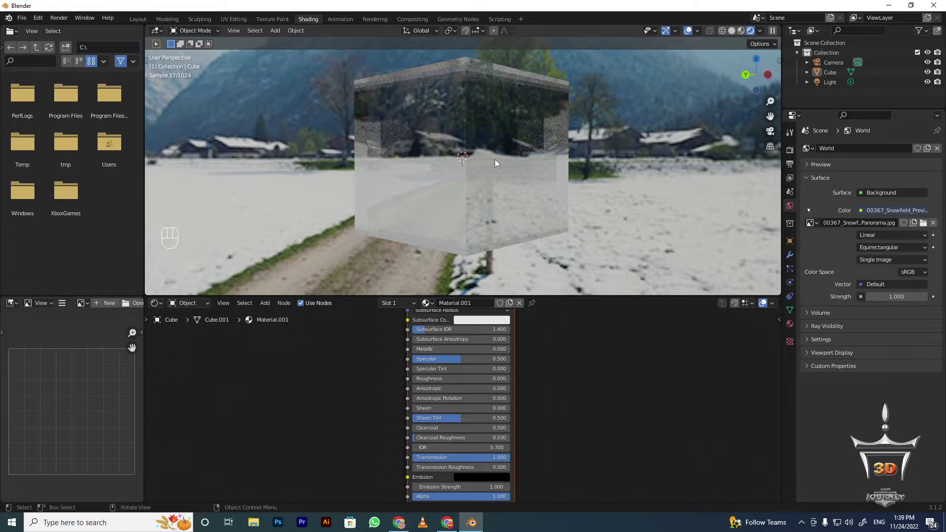
- Orbit around the high-IOR glass cube and tilt down to view the snowy ground through it
{"action": "left_click_drag", "start_coordinate": [557, 172], "coordinate": [388, 168]}
{"action": "left_click_drag", "start_coordinate": [447, 157], "coordinate": [563, 154]}
{"action": "left_click_drag", "start_coordinate": [461, 191], "coordinate": [515, 192]}
{"action": "left_click_drag", "start_coordinate": [486, 184], "coordinate": [504, 188]}
{"action": "left_click_drag", "start_coordinate": [475, 178], "coordinate": [468, 167]}
{"action": "left_click_drag", "start_coordinate": [469, 171], "coordinate": [490, 226]}
{"action": "left_click_drag", "start_coordinate": [434, 148], "coordinate": [422, 151]}
{"action": "middle_click", "coordinate": [430, 109]}
{"action": "scroll", "scroll_direction": "up", "scroll_amount": 3}
{"action": "left_click_drag", "start_coordinate": [482, 141], "coordinate": [481, 165]}
{"action": "scroll", "scroll_direction": "up", "scroll_amount": 3}
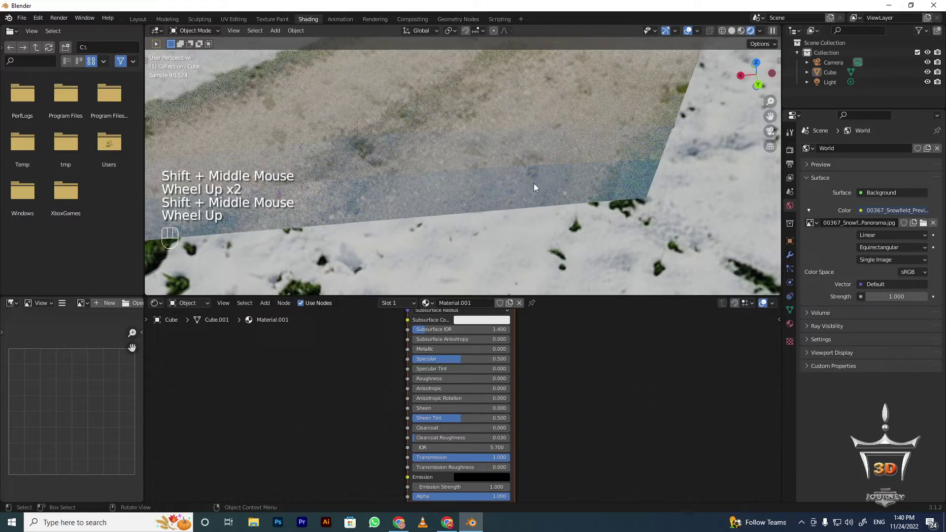
{"action": "scroll", "scroll_direction": "up", "scroll_amount": 3}
{"action": "scroll", "scroll_direction": "down", "scroll_amount": 3}
- Move in close to the cube's face, then swing back out to view it from the side
{"action": "left_click_drag", "start_coordinate": [558, 159], "coordinate": [575, 213]}
{"action": "scroll", "scroll_direction": "down", "scroll_amount": 3}
{"action": "middle_click", "coordinate": [481, 135]}
{"action": "left_click_drag", "start_coordinate": [447, 155], "coordinate": [457, 187]}
{"action": "left_click_drag", "start_coordinate": [460, 203], "coordinate": [469, 219]}
{"action": "left_click_drag", "start_coordinate": [487, 191], "coordinate": [463, 153]}
{"action": "left_click_drag", "start_coordinate": [492, 136], "coordinate": [487, 105]}
{"action": "left_click_drag", "start_coordinate": [478, 107], "coordinate": [482, 141]}
{"action": "left_click_drag", "start_coordinate": [484, 133], "coordinate": [493, 112]}
{"action": "scroll", "scroll_direction": "up", "scroll_amount": 3}
{"action": "middle_click", "coordinate": [482, 135]}
{"action": "left_click_drag", "start_coordinate": [487, 136], "coordinate": [535, 135]}
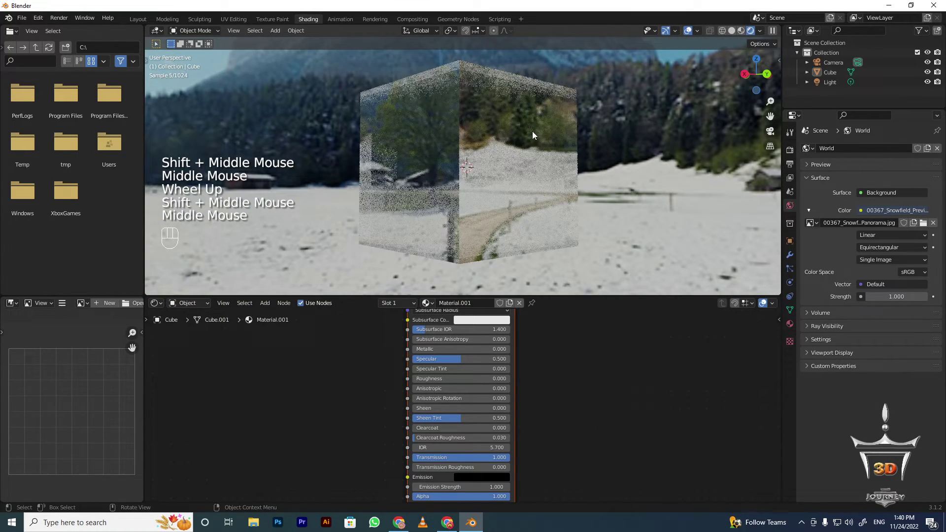
- Bring up the scene's Render Properties in place of the material settings
{"action": "left_click", "coordinate": [792, 152]}
{"action": "left_click_drag", "start_coordinate": [880, 150], "coordinate": [618, 269]}
{"action": "scroll", "scroll_direction": "down", "scroll_amount": 3}
{"action": "left_click", "coordinate": [446, 327]}
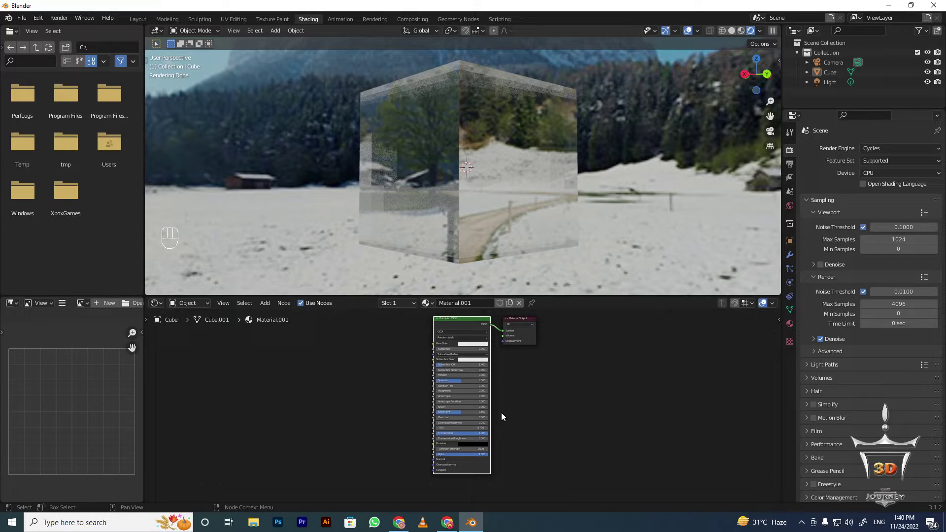
- Set the scene's Render Engine back from Cycles to Eevee
{"action": "scroll", "scroll_direction": "up", "scroll_amount": 3}
{"action": "scroll", "scroll_direction": "down", "scroll_amount": 3}
{"action": "scroll", "scroll_direction": "up", "scroll_amount": 3}
{"action": "left_click_drag", "start_coordinate": [887, 151], "coordinate": [791, 211]}
{"action": "left_click_drag", "start_coordinate": [558, 170], "coordinate": [515, 164]}
{"action": "middle_click", "coordinate": [439, 135]}
{"action": "scroll", "scroll_direction": "up", "scroll_amount": 3}
{"action": "middle_click", "coordinate": [385, 126]}
{"action": "scroll", "scroll_direction": "down", "scroll_amount": 3}
{"action": "scroll", "scroll_direction": "up", "scroll_amount": 3}
{"action": "scroll", "scroll_direction": "down", "scroll_amount": 3}
{"action": "scroll", "scroll_direction": "up", "scroll_amount": 3}
{"action": "scroll", "scroll_direction": "down", "scroll_amount": 3}
{"action": "scroll", "scroll_direction": "up", "scroll_amount": 3}
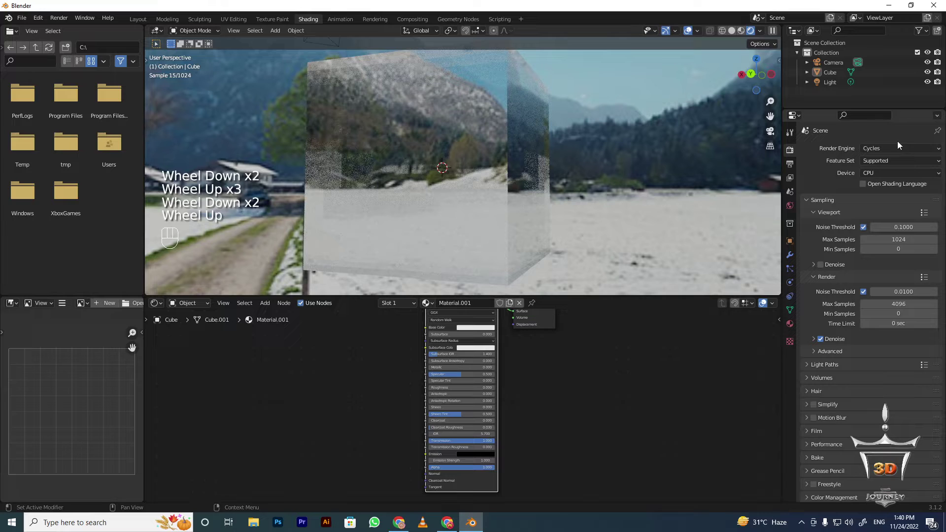
{"action": "left_click_drag", "start_coordinate": [889, 153], "coordinate": [613, 187]}
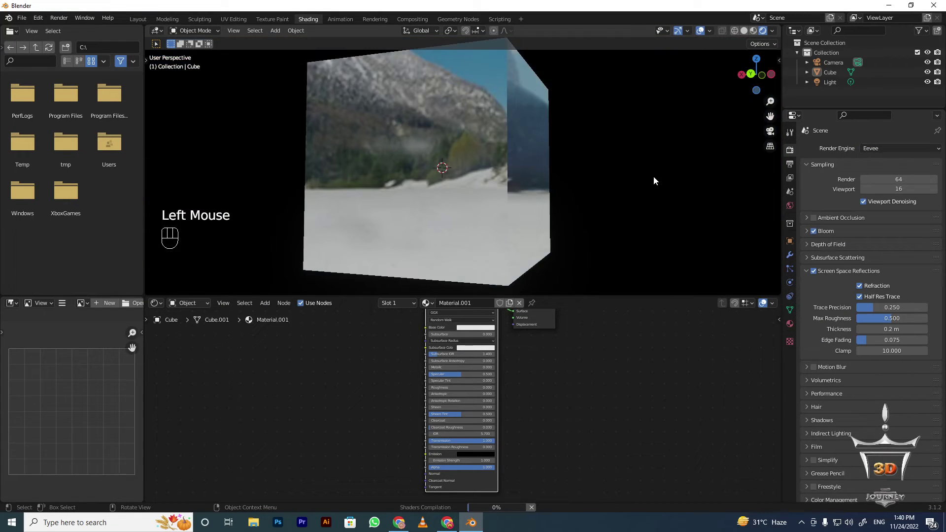
- Look through the Properties editor panels while Eevee compiles the glass shaders
{"action": "left_click_drag", "start_coordinate": [591, 191], "coordinate": [564, 195]}
{"action": "scroll", "scroll_direction": "up", "scroll_amount": 3}
{"action": "scroll", "scroll_direction": "down", "scroll_amount": 3}
{"action": "left_click", "coordinate": [789, 331]}
{"action": "scroll", "scroll_direction": "down", "scroll_amount": 3}
{"action": "double_click", "coordinate": [870, 416]}
{"action": "scroll", "scroll_direction": "up", "scroll_amount": 3}
{"action": "left_click", "coordinate": [791, 152]}
{"action": "scroll", "scroll_direction": "down", "scroll_amount": 3}
{"action": "middle_click", "coordinate": [497, 197]}
{"action": "scroll", "scroll_direction": "down", "scroll_amount": 3}
{"action": "scroll", "scroll_direction": "up", "scroll_amount": 3}
{"action": "scroll", "scroll_direction": "down", "scroll_amount": 3}
{"action": "middle_click", "coordinate": [464, 345]}
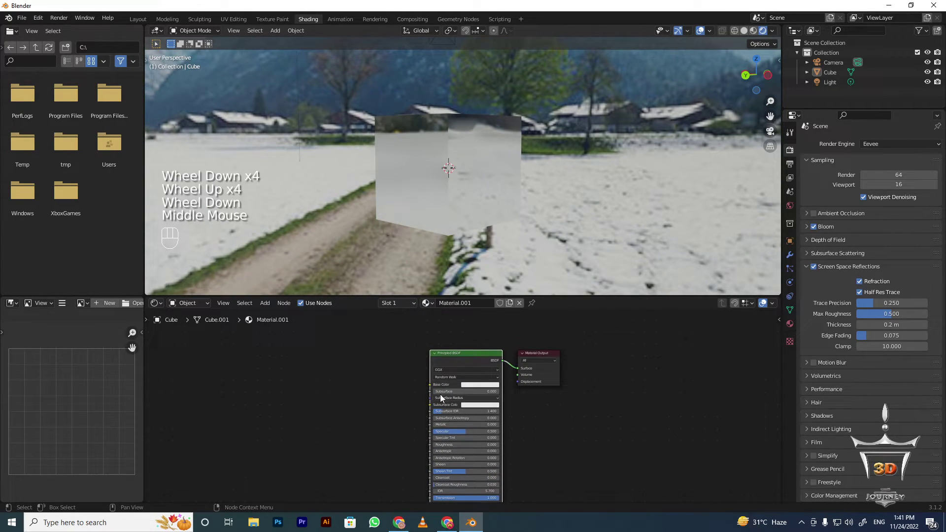
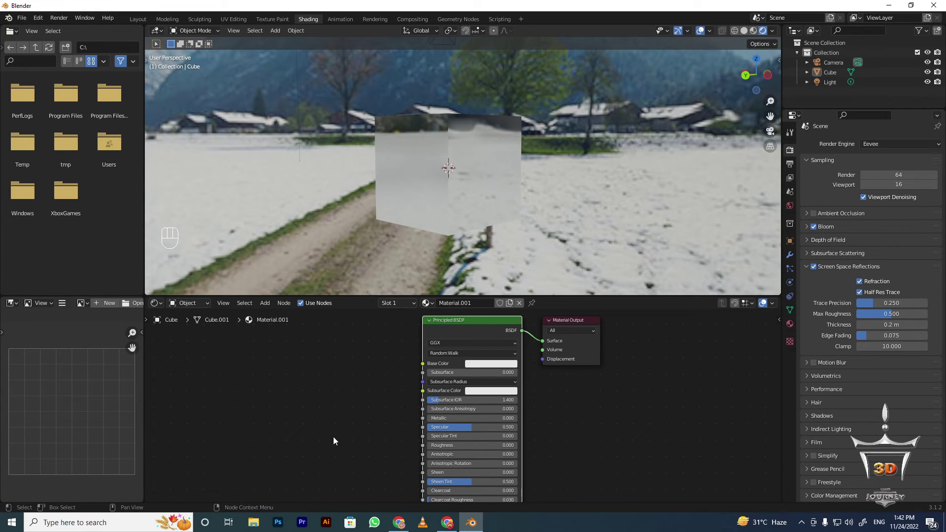
- Orbit around the glass cube to see the snowfield refracting through it from new angles
{"action": "left_click_drag", "start_coordinate": [563, 115], "coordinate": [592, 101]}
{"action": "left_click_drag", "start_coordinate": [595, 103], "coordinate": [416, 100]}
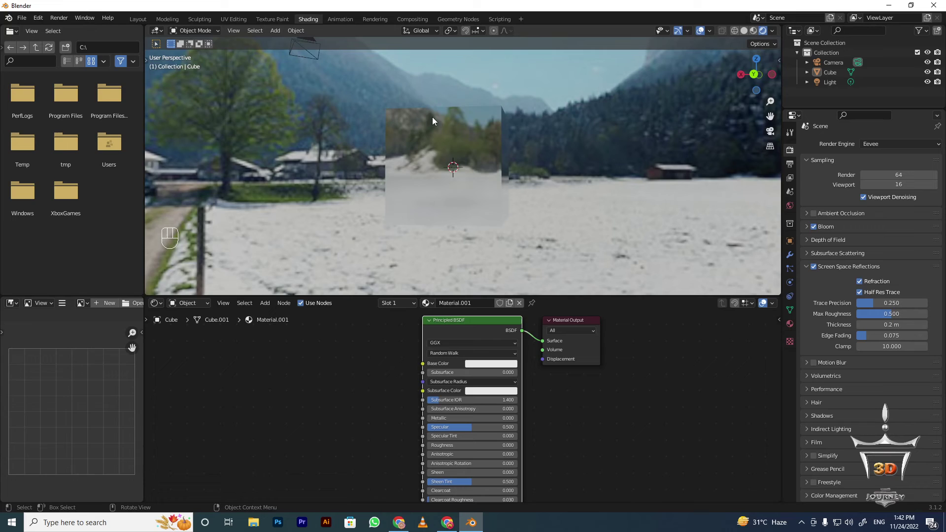
{"action": "left_click_drag", "start_coordinate": [459, 121], "coordinate": [476, 118]}
{"action": "middle_click", "coordinate": [458, 120]}
{"action": "left_click_drag", "start_coordinate": [486, 112], "coordinate": [447, 110]}
{"action": "left_click_drag", "start_coordinate": [438, 123], "coordinate": [405, 131]}
{"action": "scroll", "scroll_direction": "up", "scroll_amount": 3}
{"action": "left_click_drag", "start_coordinate": [409, 160], "coordinate": [365, 171]}
{"action": "left_click_drag", "start_coordinate": [381, 171], "coordinate": [441, 159]}
- Swing the view further around so the snowy mountains and village show through the cube
{"action": "left_click_drag", "start_coordinate": [424, 160], "coordinate": [526, 157]}
{"action": "left_click_drag", "start_coordinate": [527, 157], "coordinate": [646, 154]}
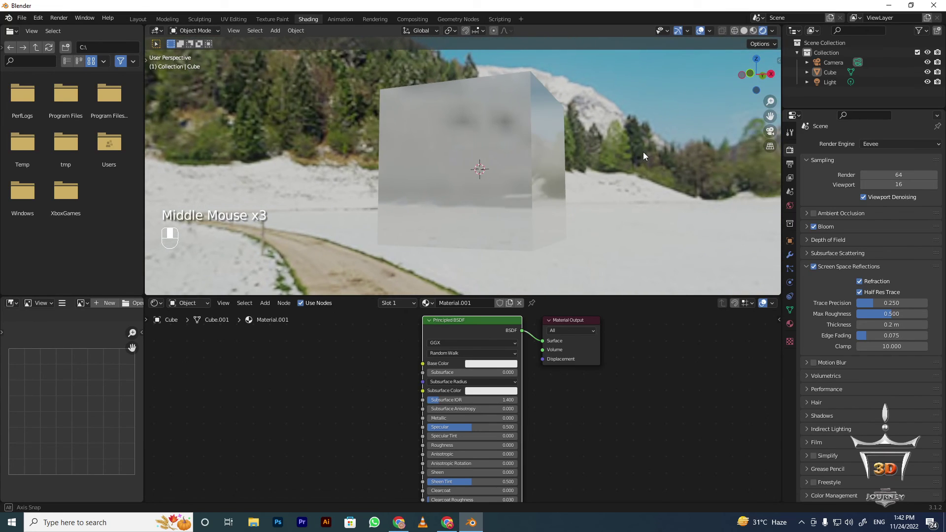
{"action": "left_click_drag", "start_coordinate": [642, 153], "coordinate": [591, 154]}
{"action": "left_click", "coordinate": [424, 161]}
{"action": "left_click_drag", "start_coordinate": [344, 155], "coordinate": [330, 154]}
{"action": "left_click_drag", "start_coordinate": [330, 154], "coordinate": [330, 154]}
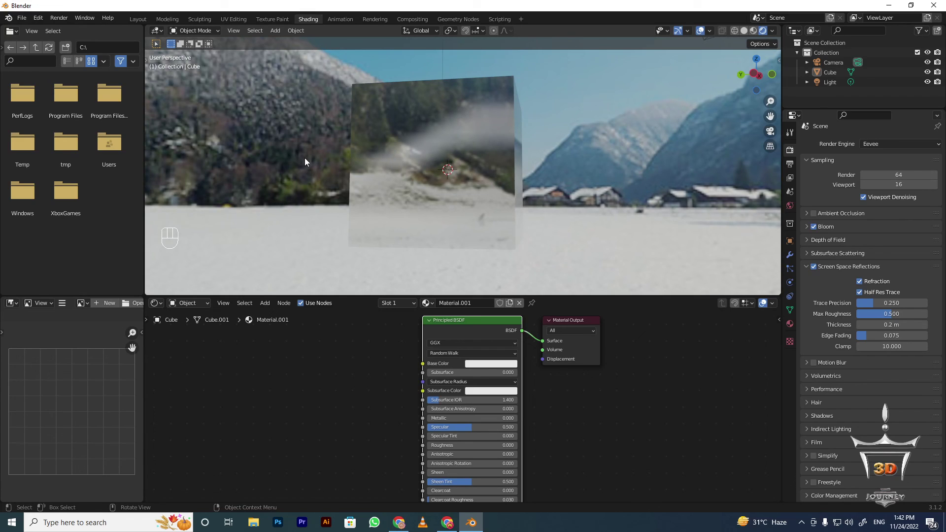